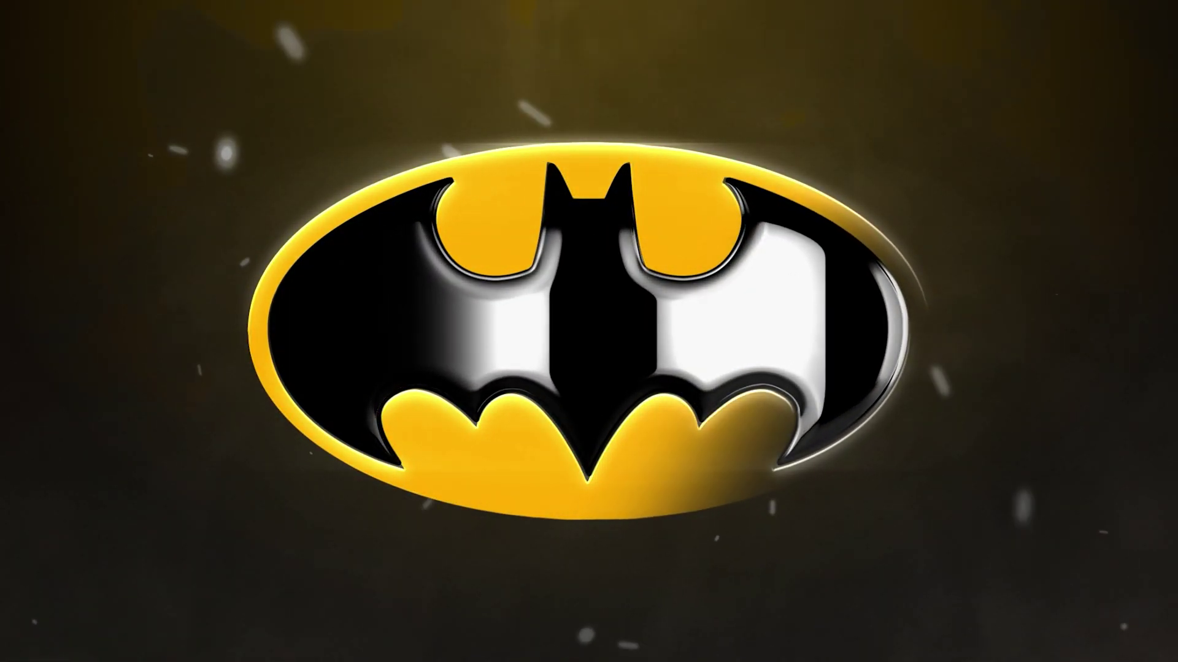
Step: Scroll the view to reach the project with the empty Logo front composition
scroll(up, 3)
Step: Add both logo PNGs (Asset 4@4x, Asset 5@4x) as layers in Logo front
click(273, 557)
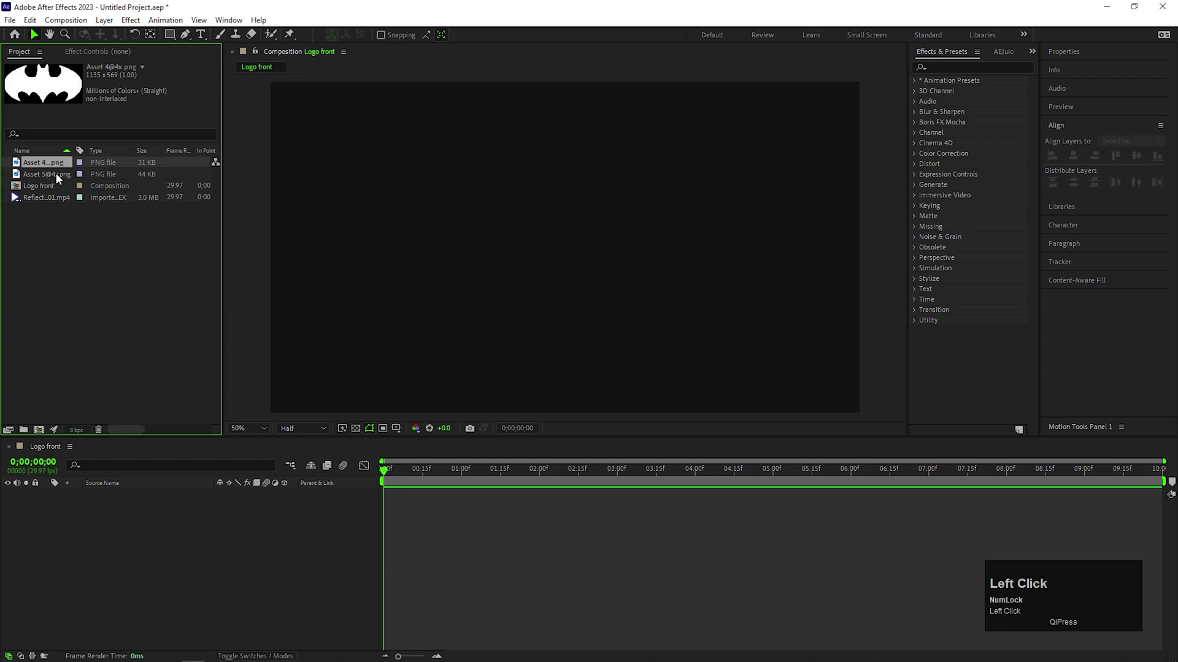
drag(60, 177, 770, 230)
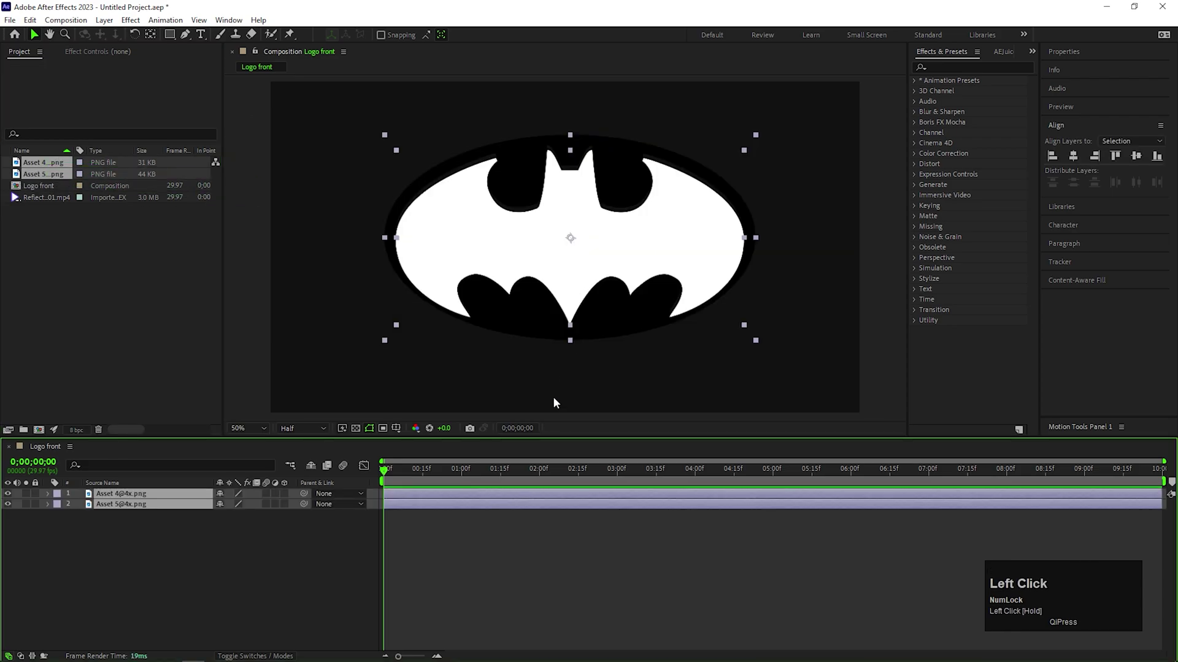
scroll(up, 3)
scroll(down, 3)
scroll(up, 3)
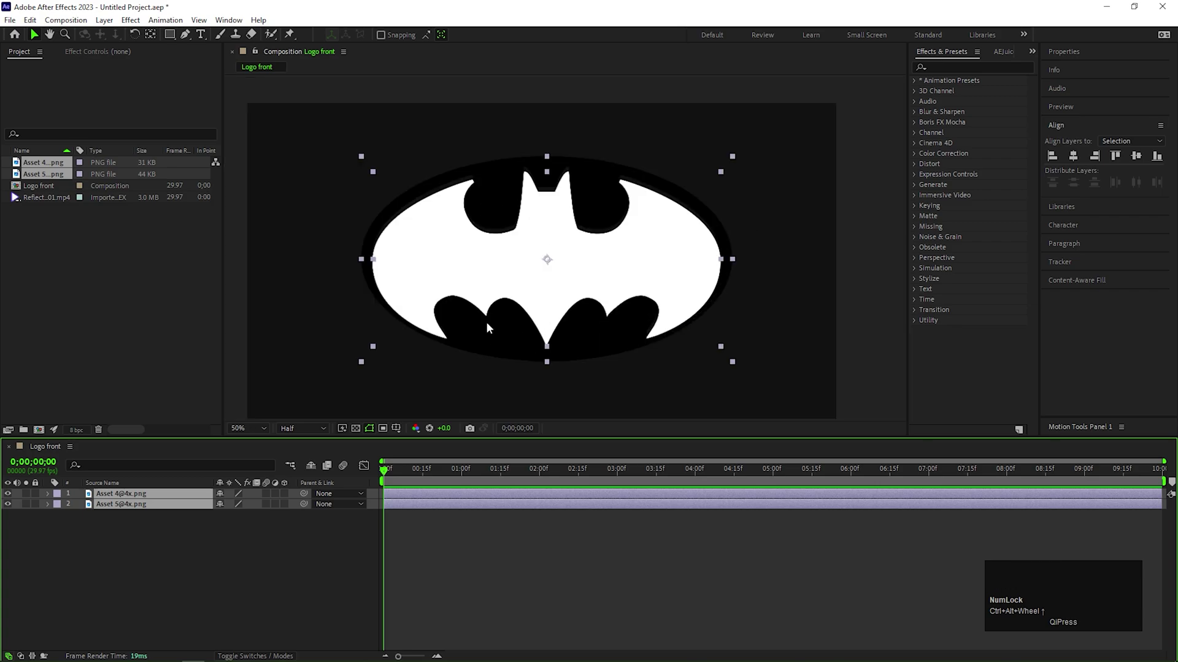
Step: Remove the Asset 5 layer and enlarge the white bat logo centred in the frame
click(215, 548)
key(ctrl+z)
drag(62, 167, 683, 297)
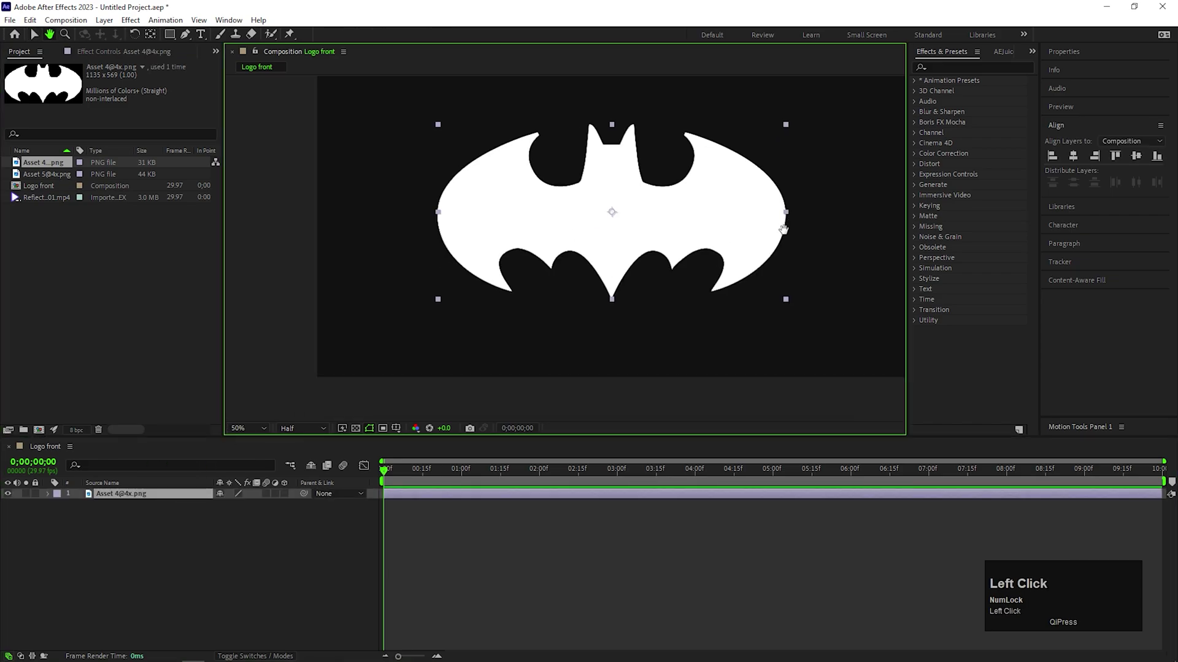
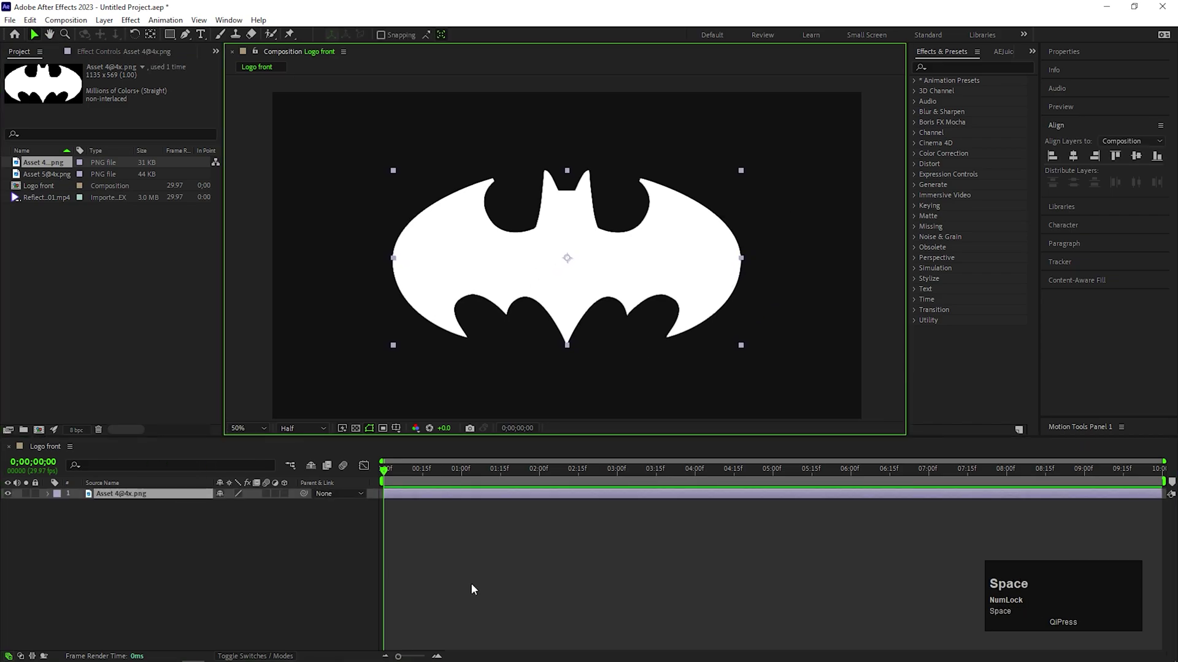
Step: Apply Find Edges and Simple Choker (2.00) to the bat logo layer
click(475, 588)
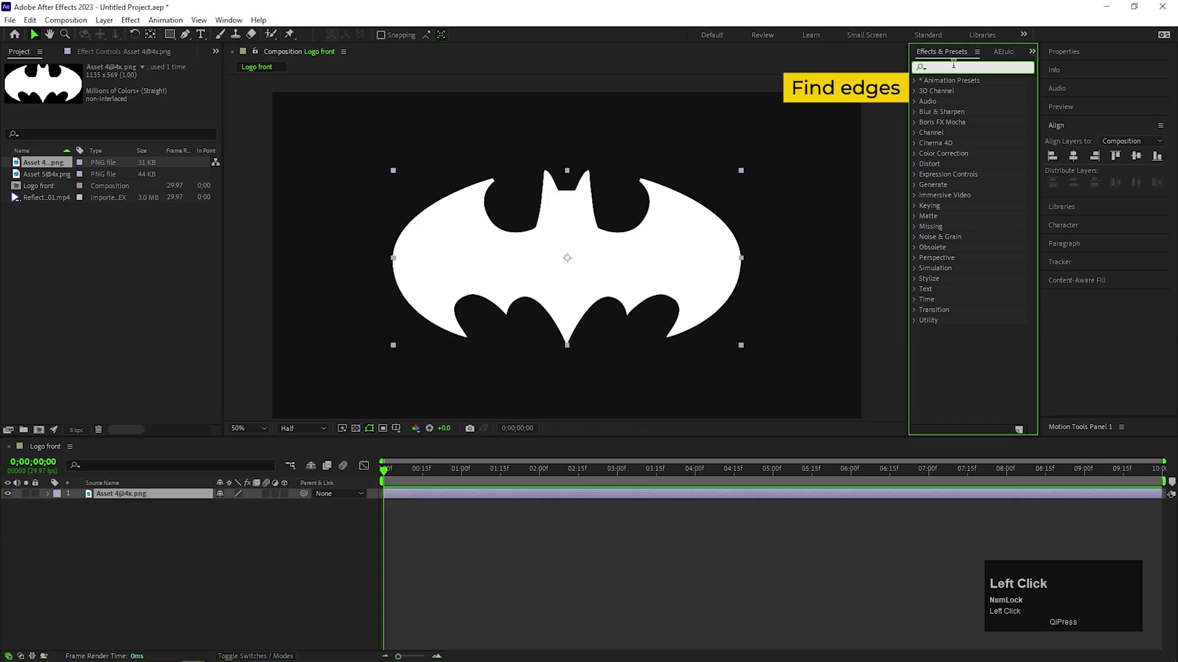
text(fin)
click(966, 124)
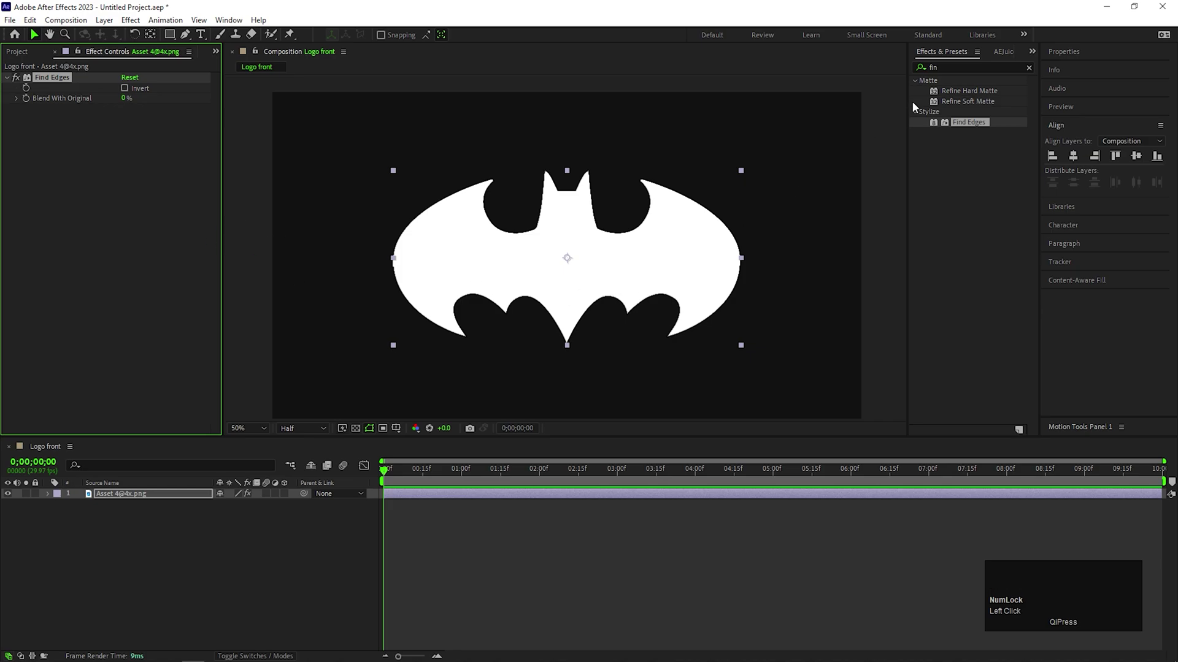
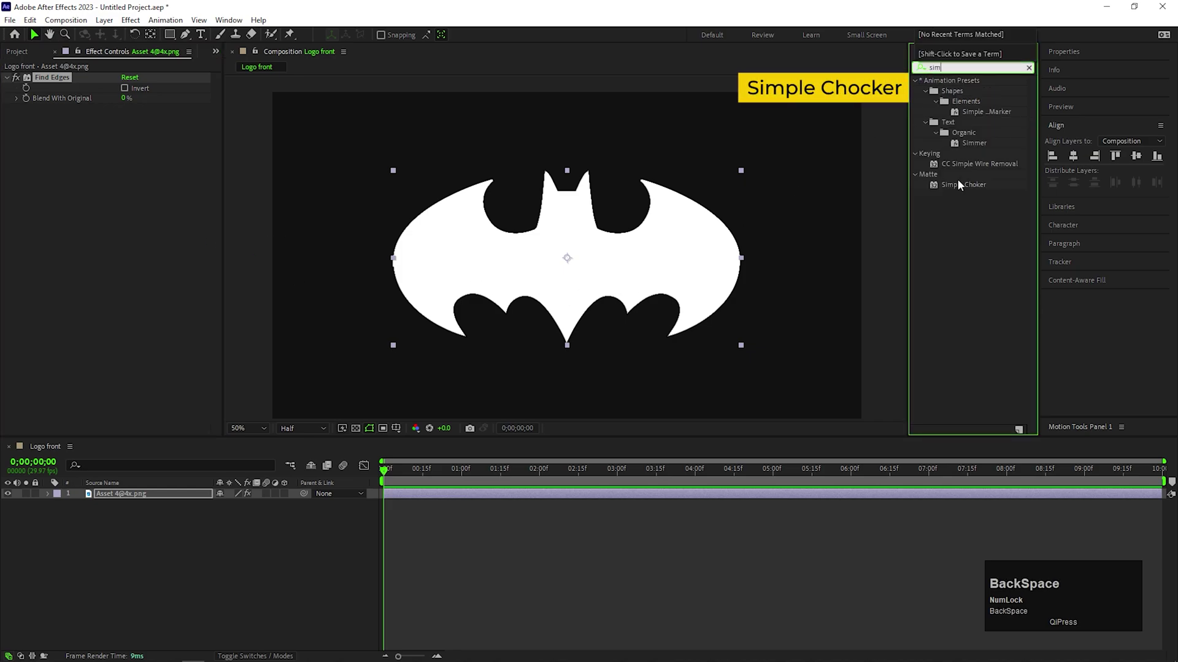
click(961, 187)
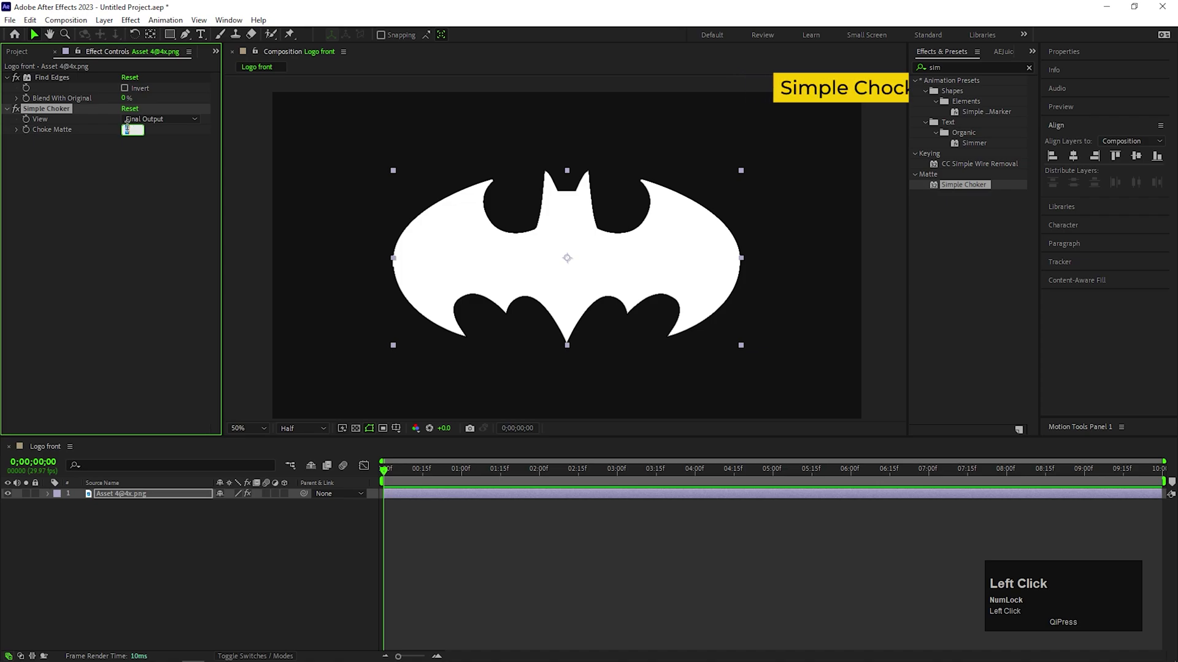
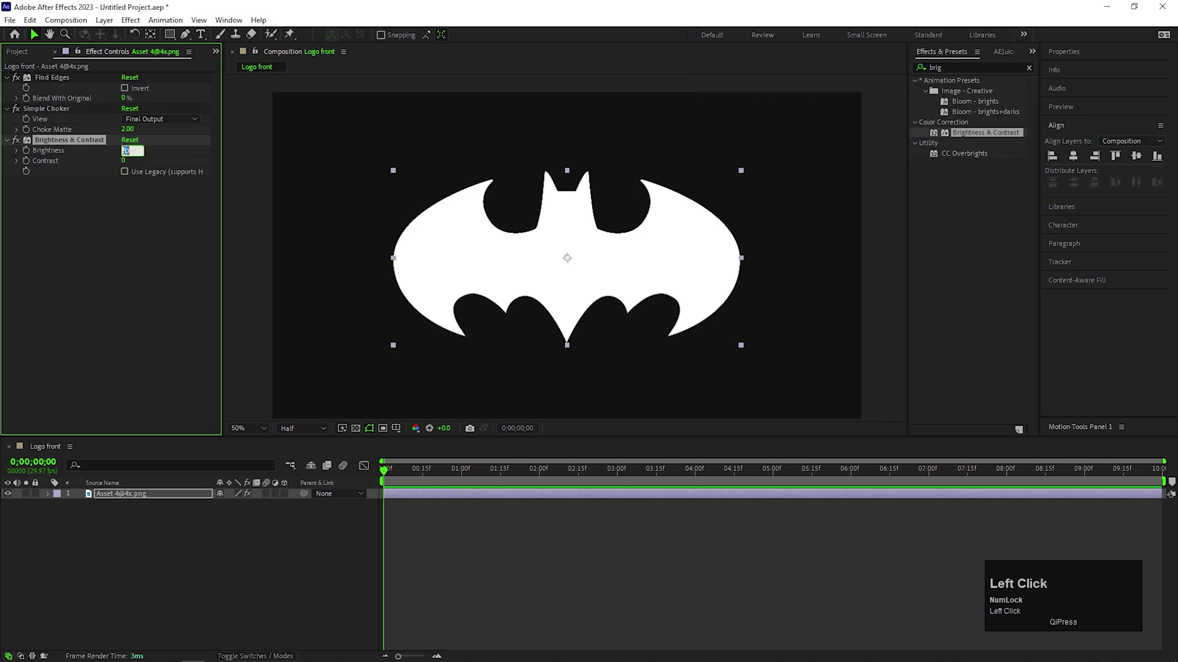
Step: Set Brightness & Contrast brightness to 25 and Gaussian Blur blurriness to 0.2
text(25)
key(Return)
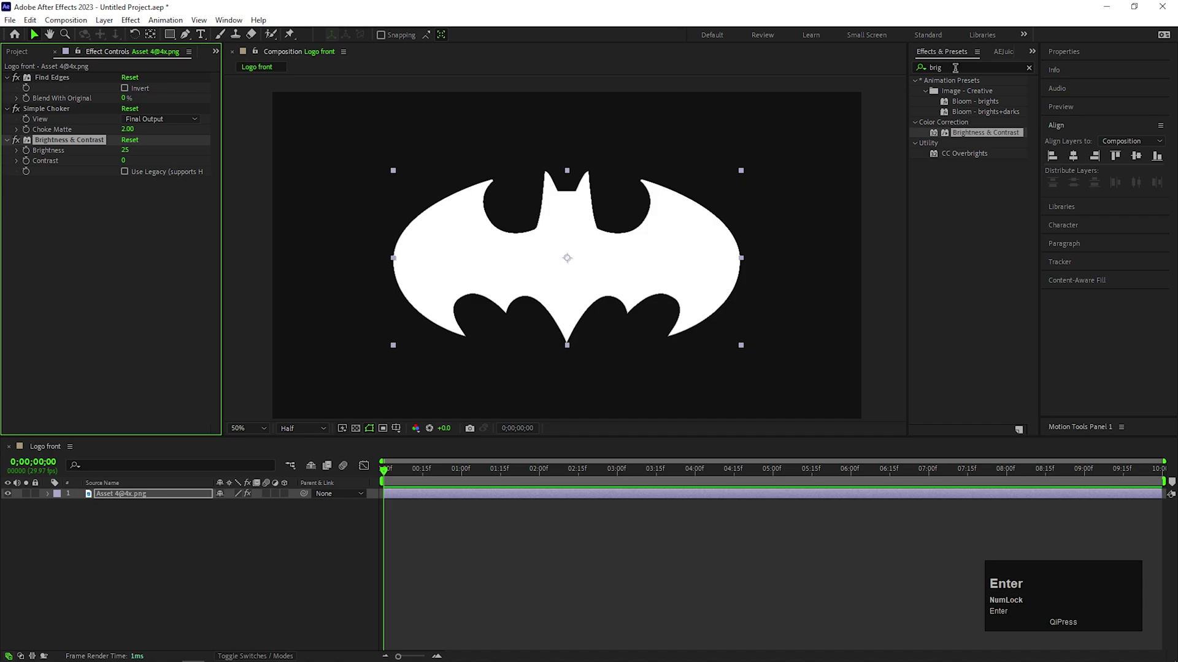
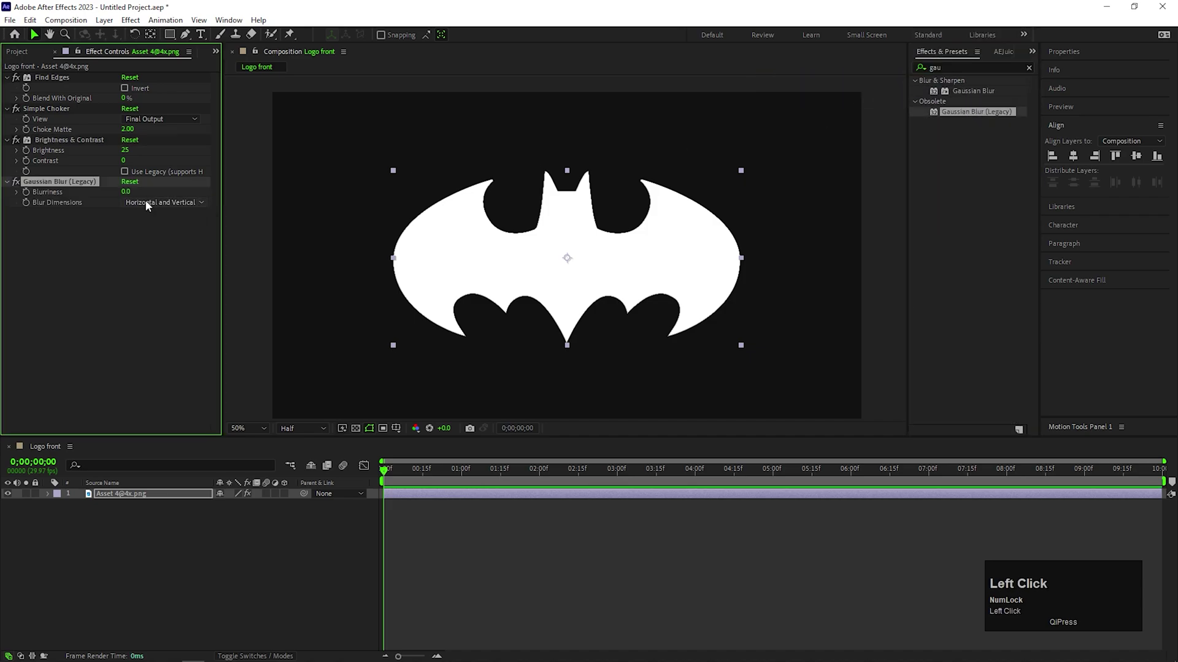
click(134, 192)
text(.2)
key(Return)
click(399, 469)
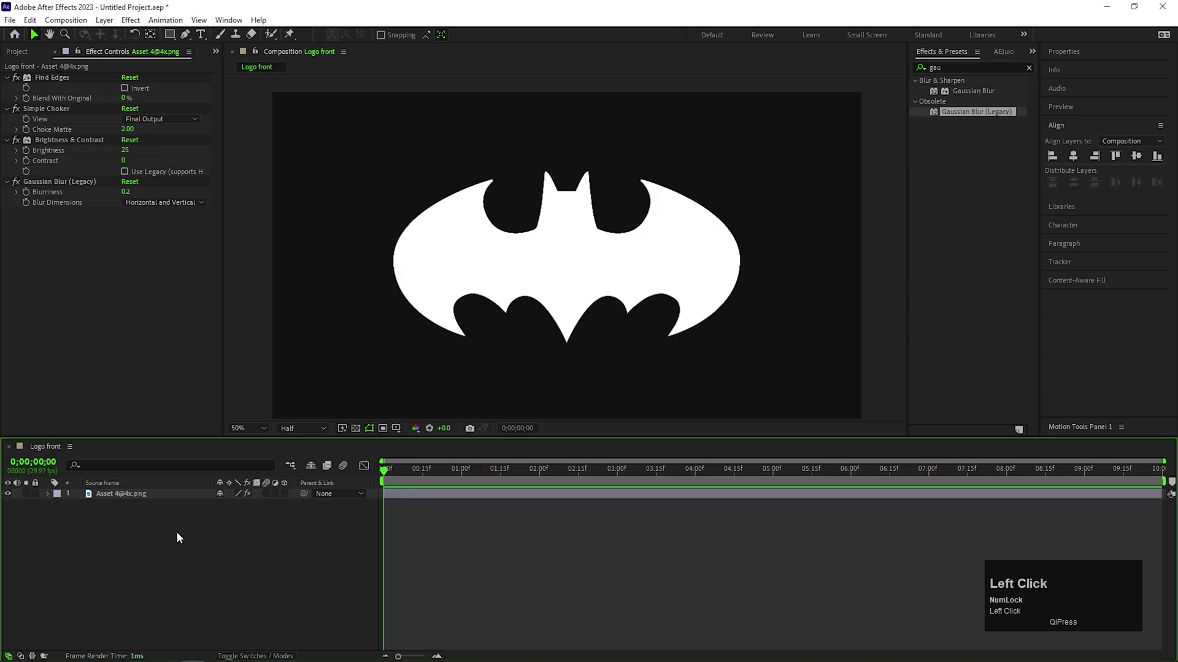
Step: Pre-compose the bat layer as a new composition named 'Logo white'
right_click(126, 499)
click(172, 422)
text(ogo)
key(space)
text(white)
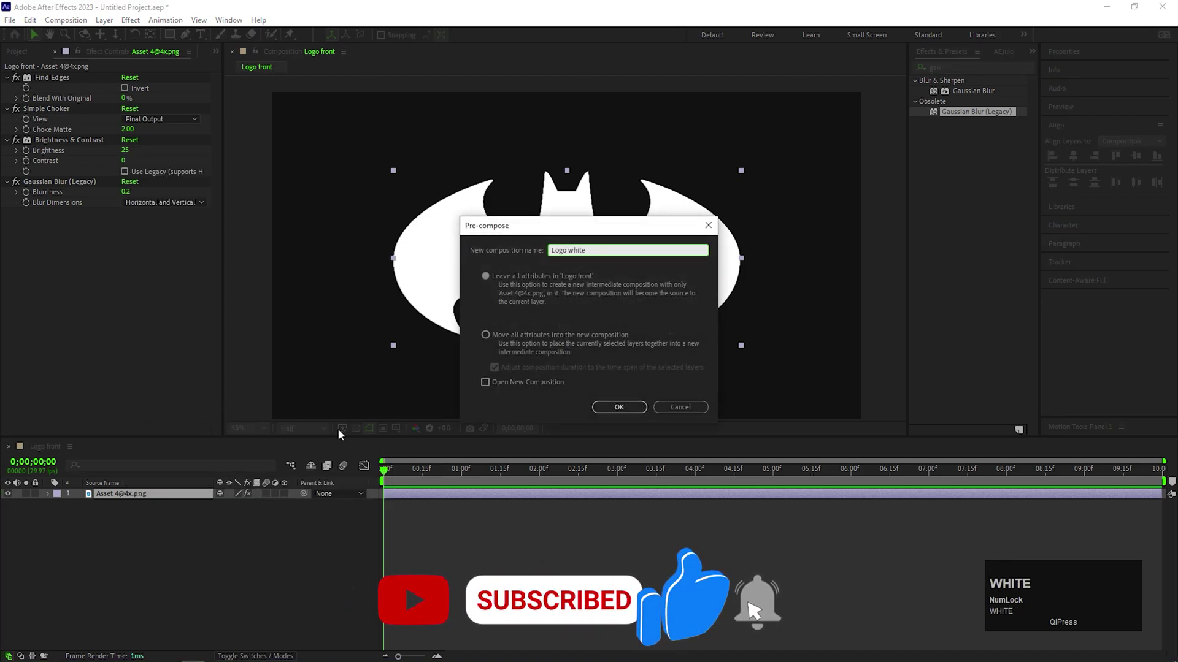
Step: Place Reflection Map 01.mp4 beneath Logo white and use Logo white as its track matte
drag(503, 337, 151, 526)
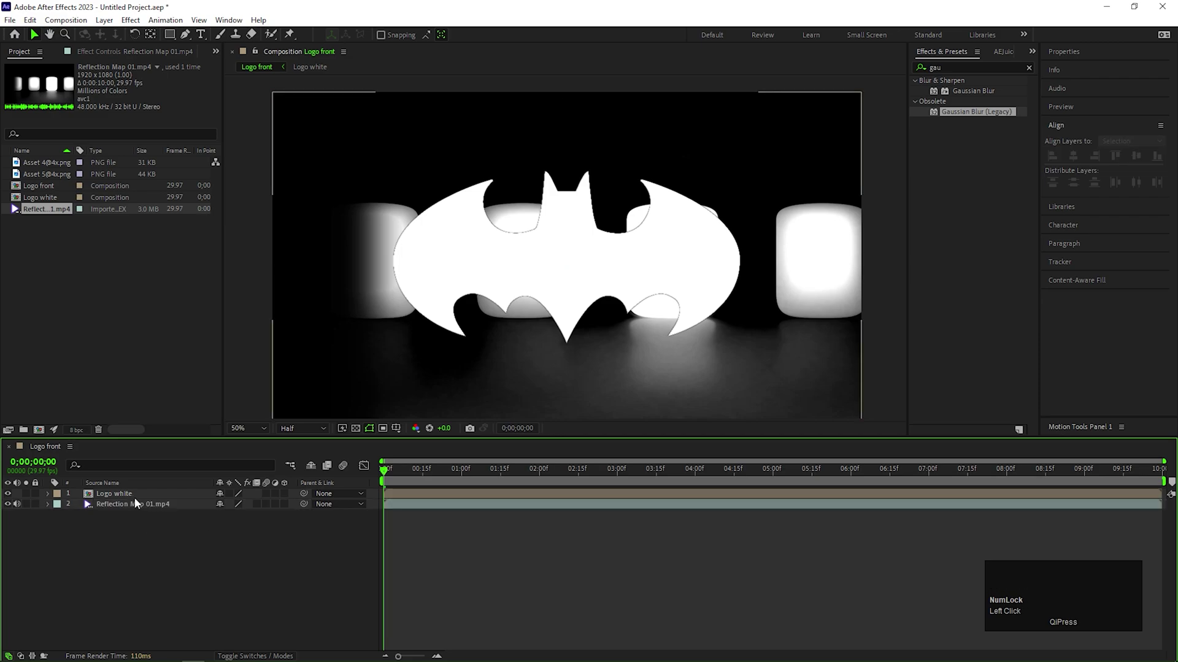
click(144, 507)
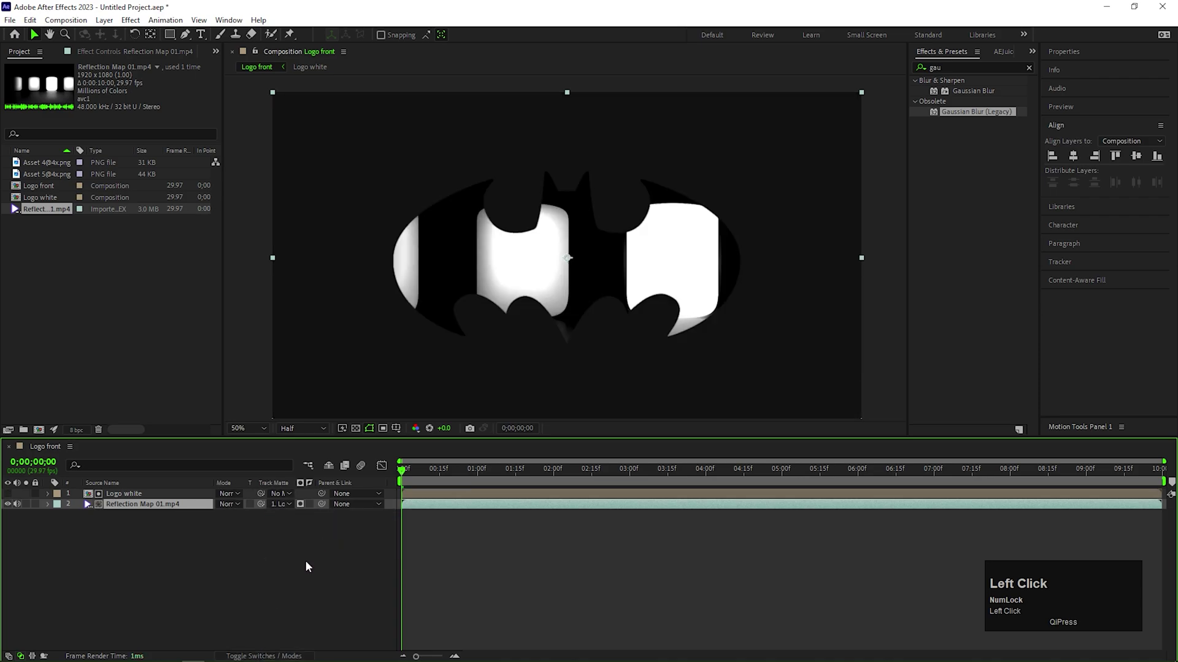
Step: Apply CC Glass to the Reflection Map 01.mp4 layer
click(156, 507)
key(c)
key(c)
key(space)
text(glas)
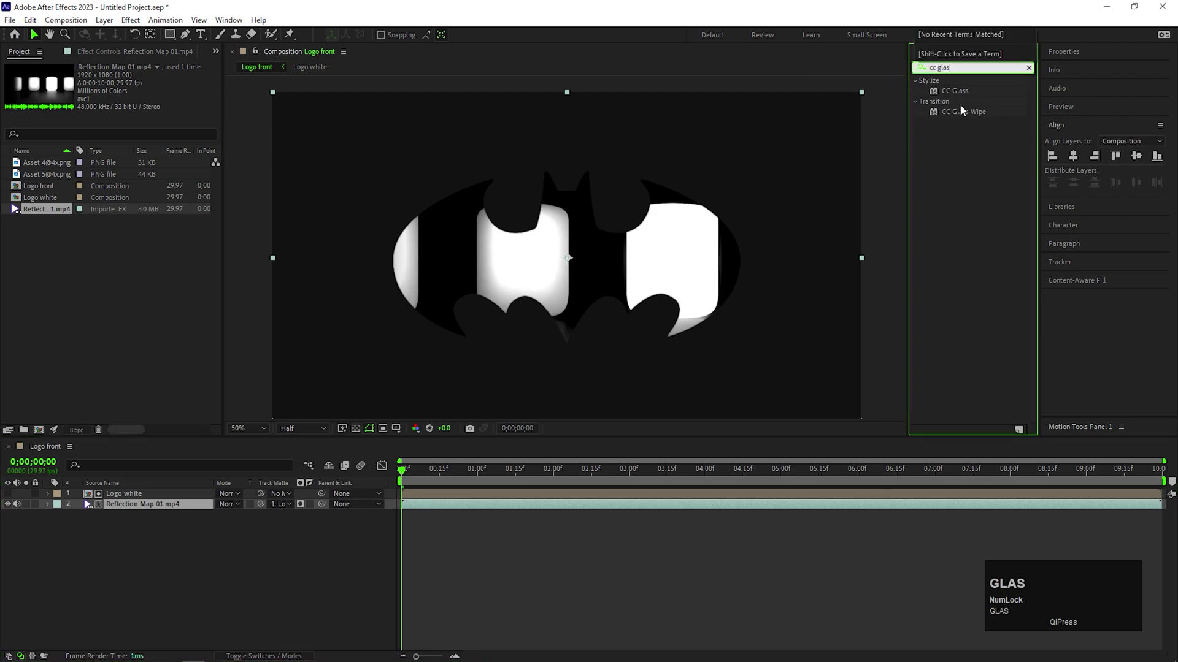
click(963, 97)
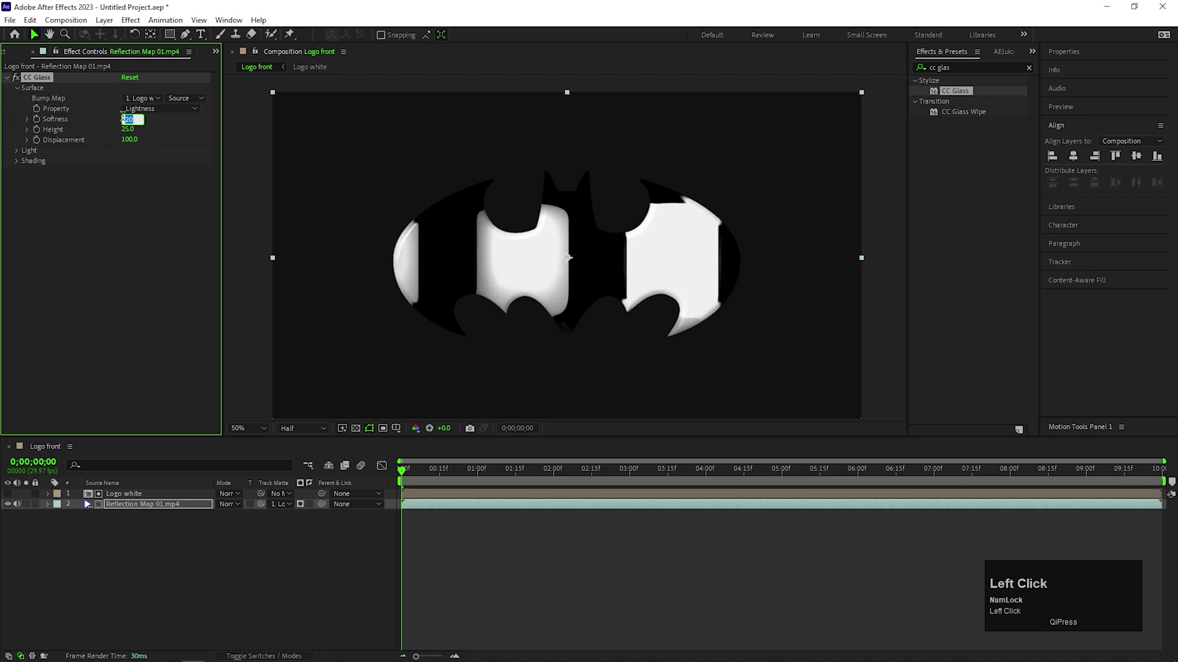
Step: Set CC Glass softness 50, height 100 and displacement -150
text(50)
key(Return)
click(89, 503)
text(100)
key(Return)
click(89, 502)
text(-150)
key(Return)
Step: Switch the CC Glass light to a Point Light and set its light height value
drag(90, 502, 90, 502)
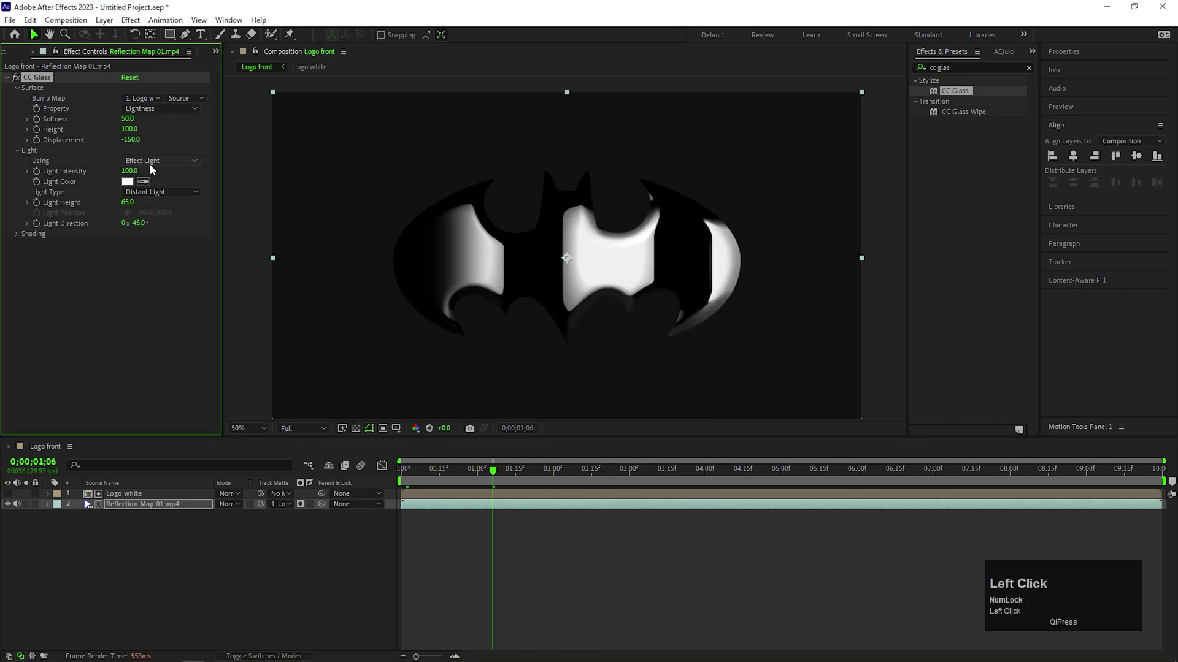
click(151, 193)
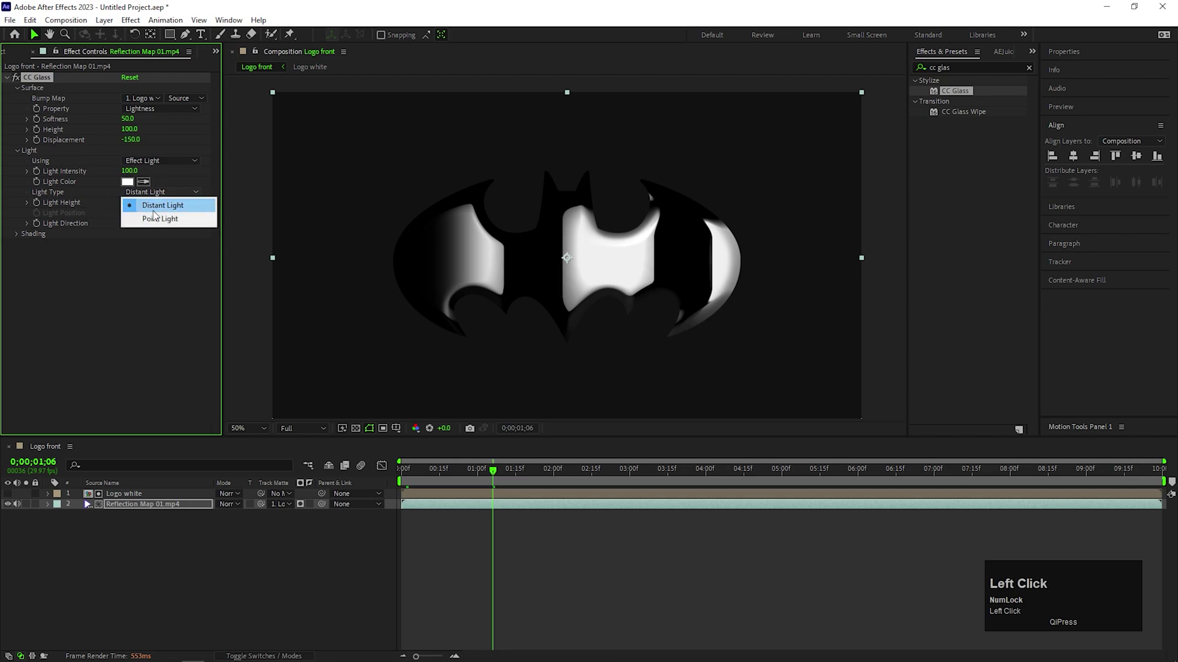
text(1000)
key(Return)
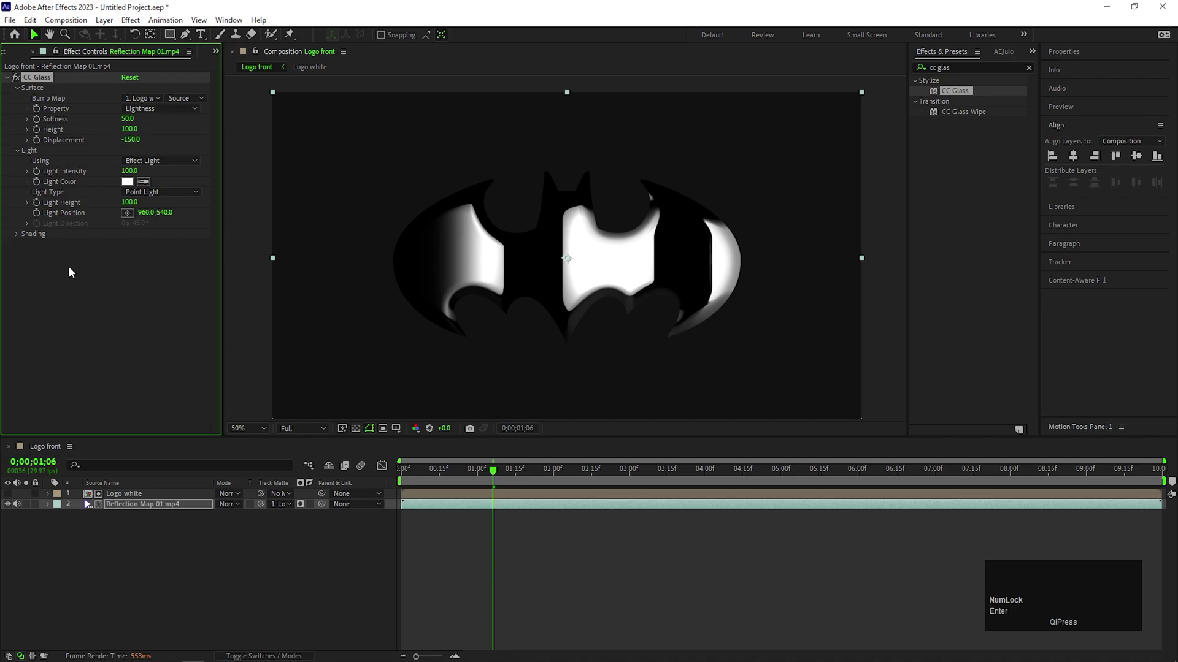
Step: Apply CC Blobbylize to the reflection video with blob softness 15
click(89, 503)
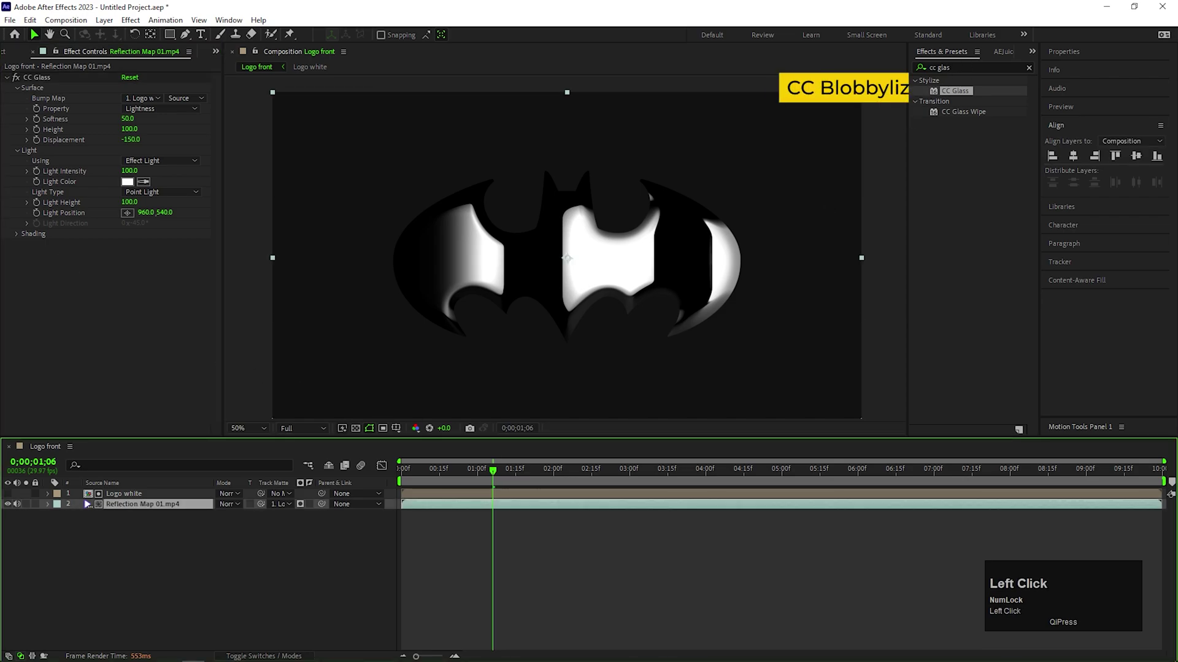
text(cc)
key(space)
text(blo)
click(966, 93)
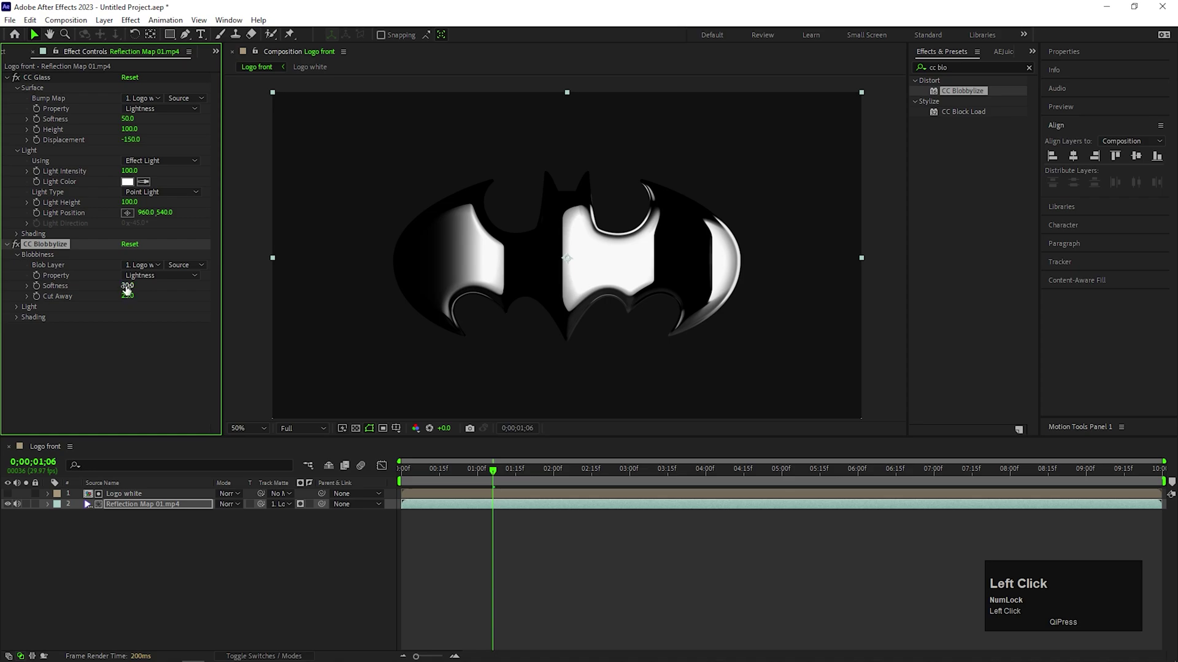
text(15)
key(Return)
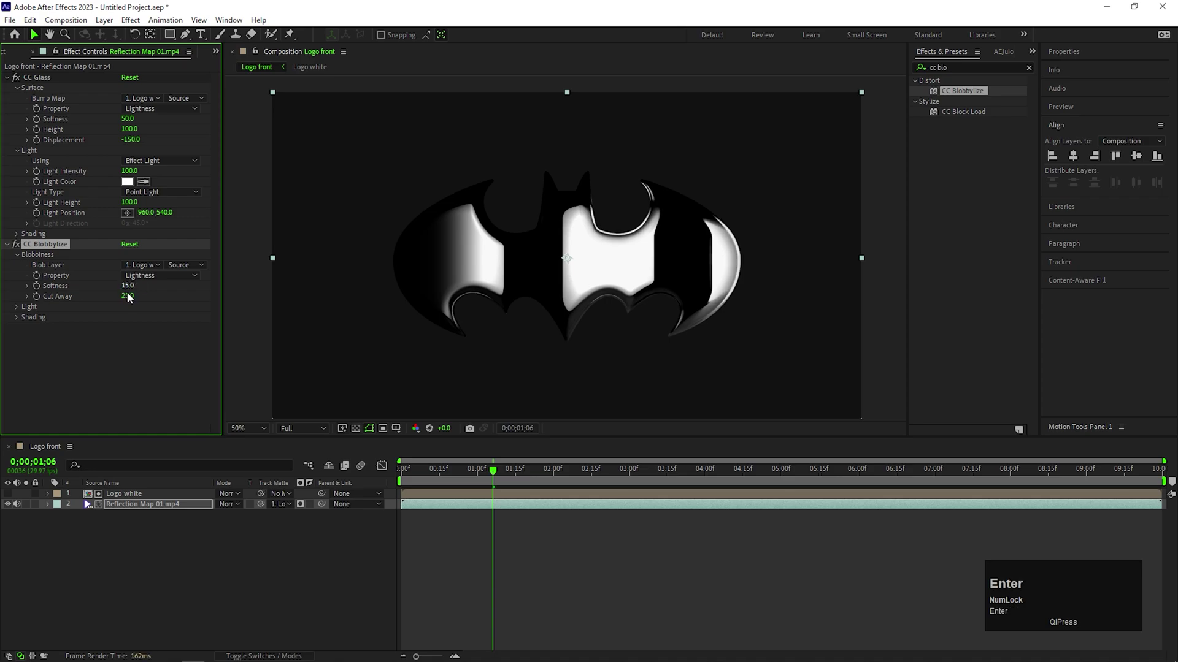
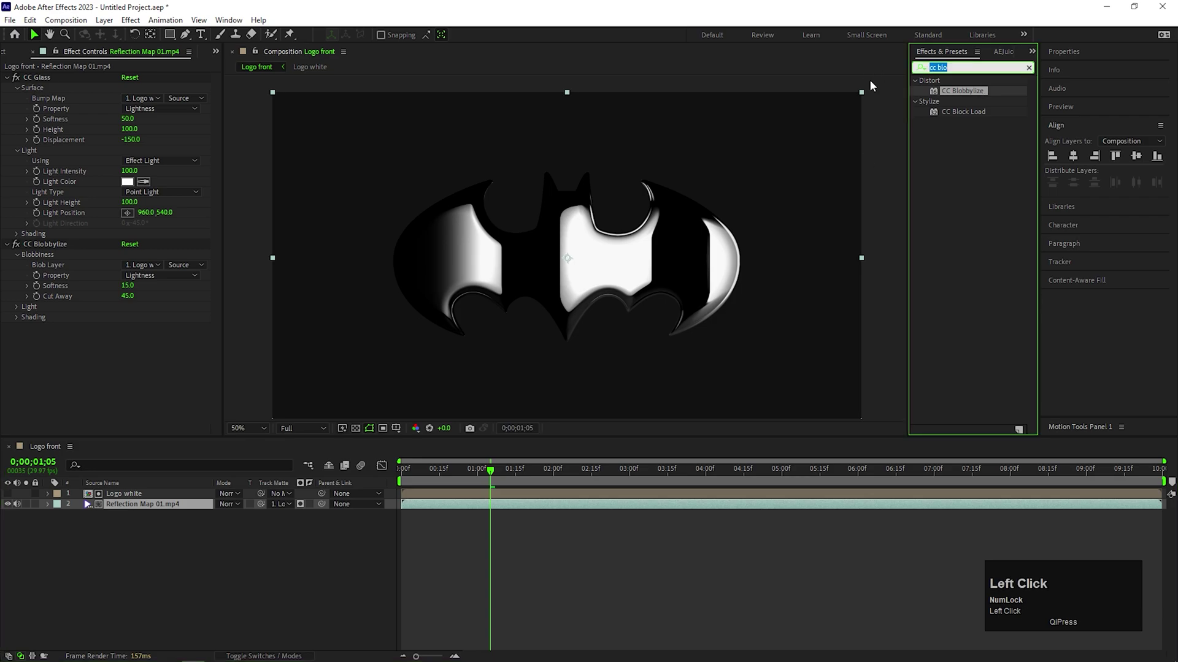
Step: Apply Tritone to the Reflection Map 01.mp4 layer
text(tri)
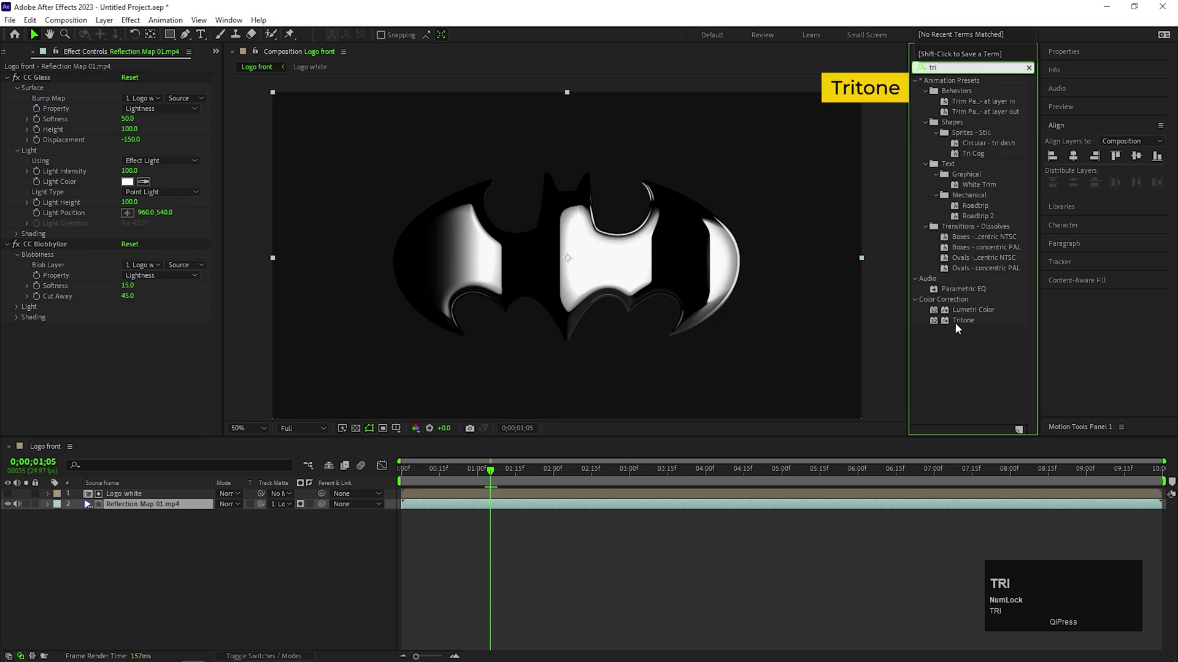
drag(962, 324, 486, 548)
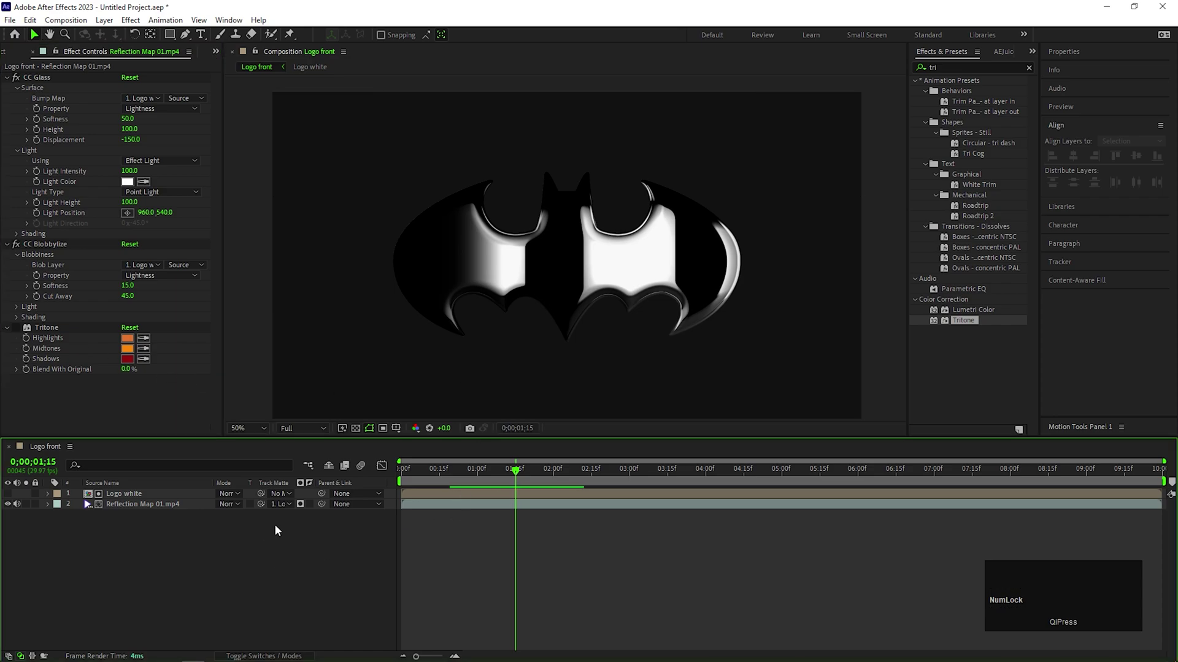
Step: Create a new composition named 'Logo back'
click(185, 563)
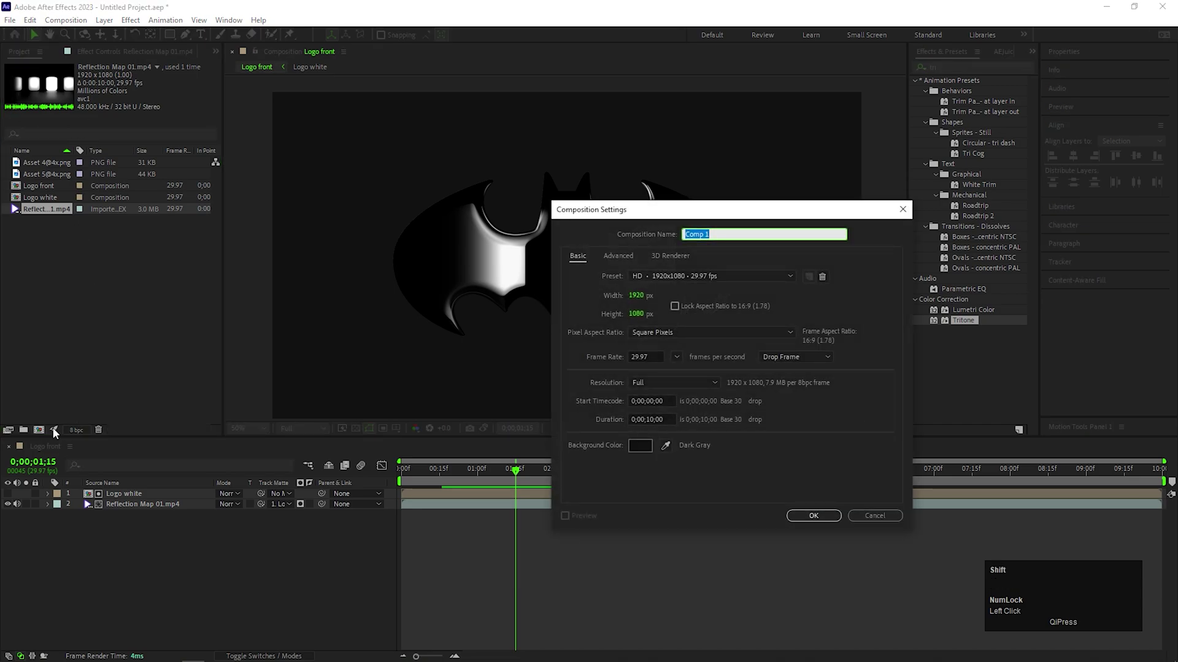
text(ogo)
key(space)
text(back)
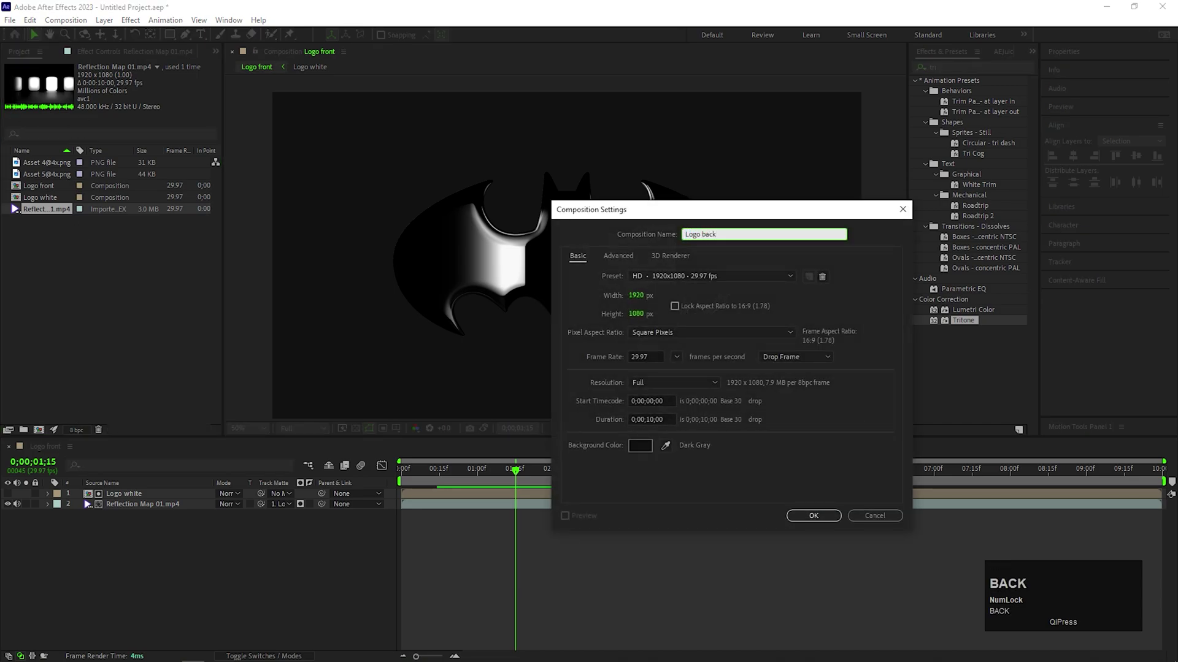
key(Return)
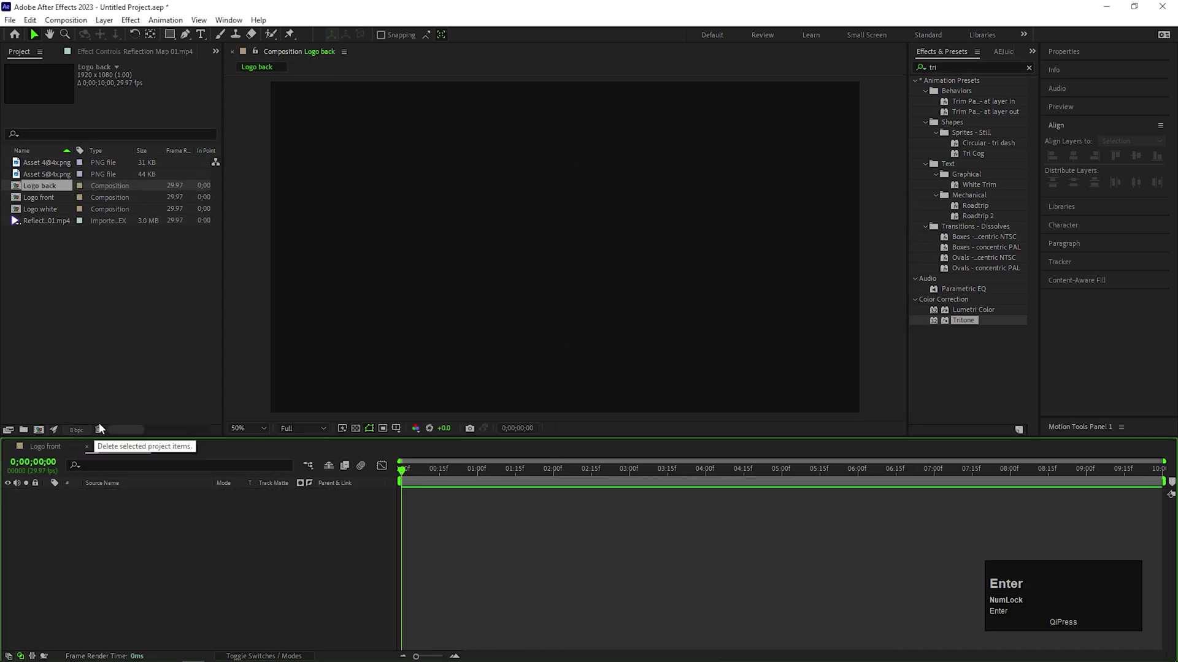
click(100, 352)
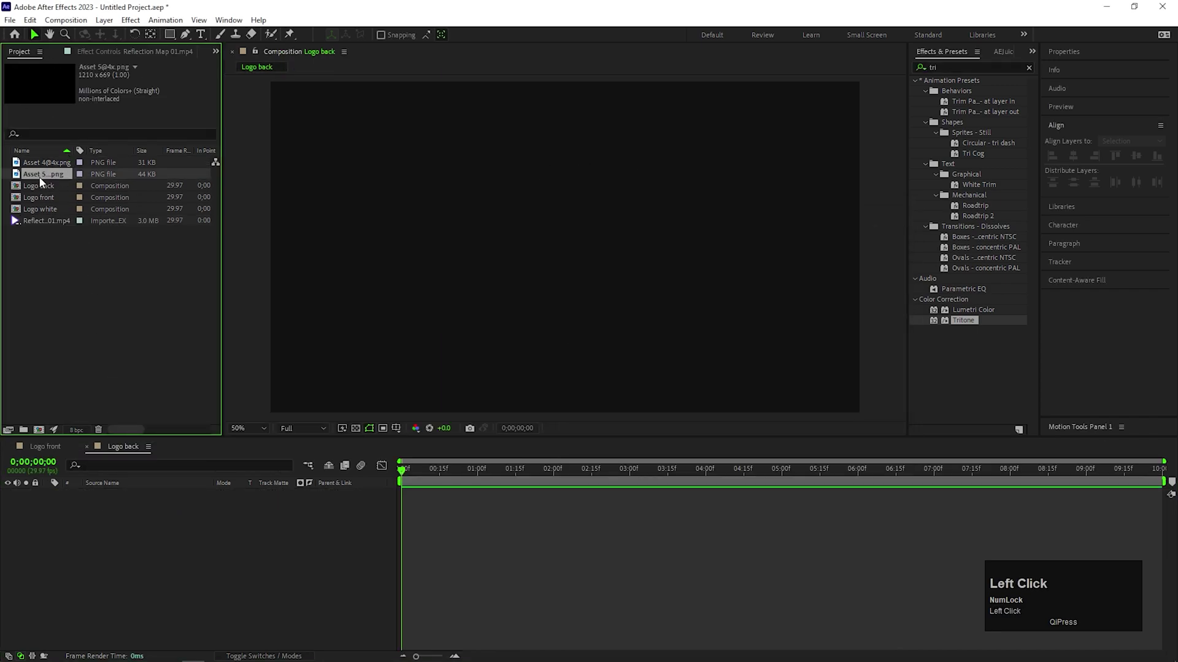
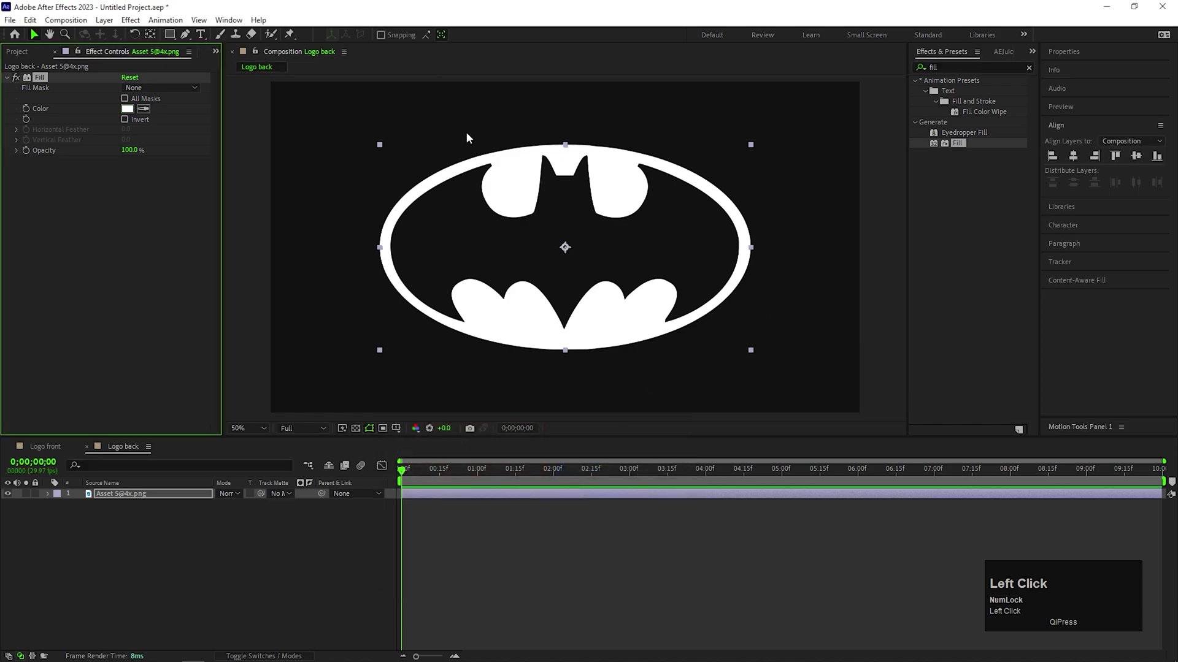
click(180, 553)
Step: Add a new solid layer named 'Wipe' to Logo back
right_click(193, 535)
click(230, 385)
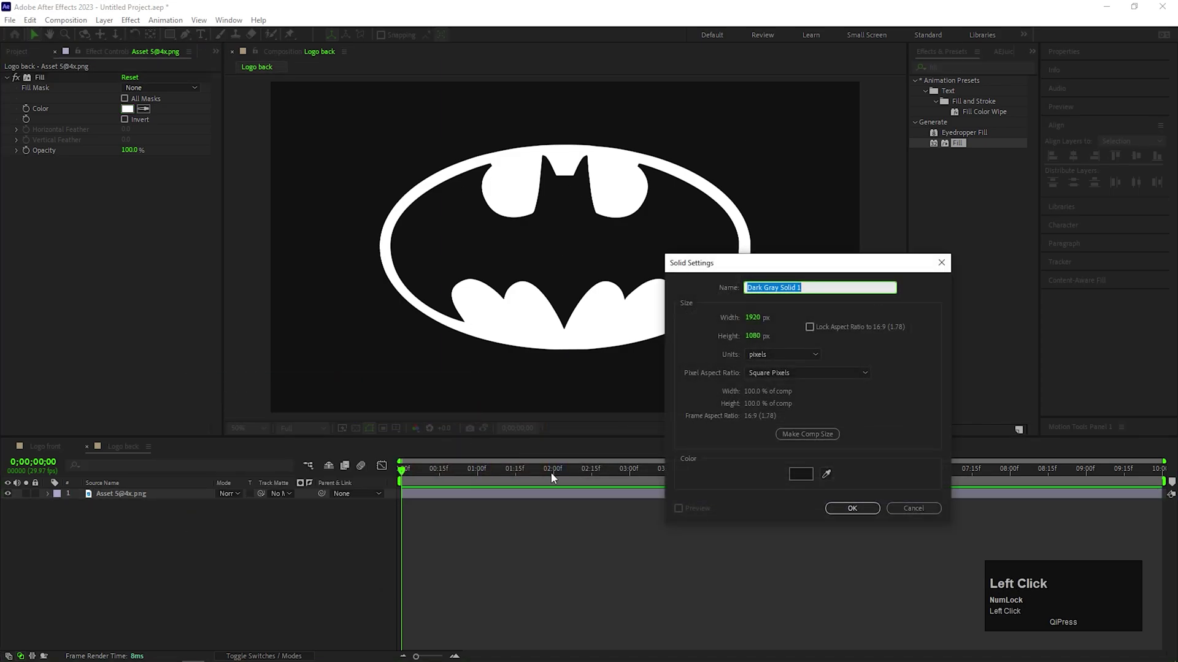
text(ipe)
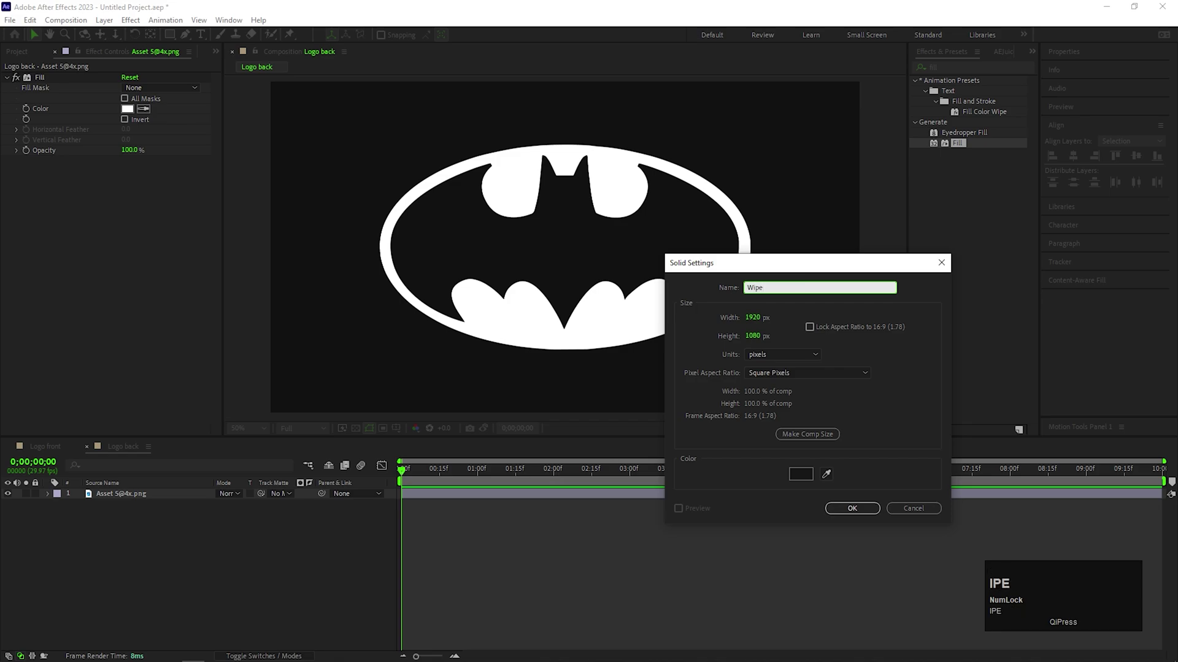
key(Return)
Step: Apply Linear Wipe to the Wipe solid at a -60 degree wipe angle
click(142, 498)
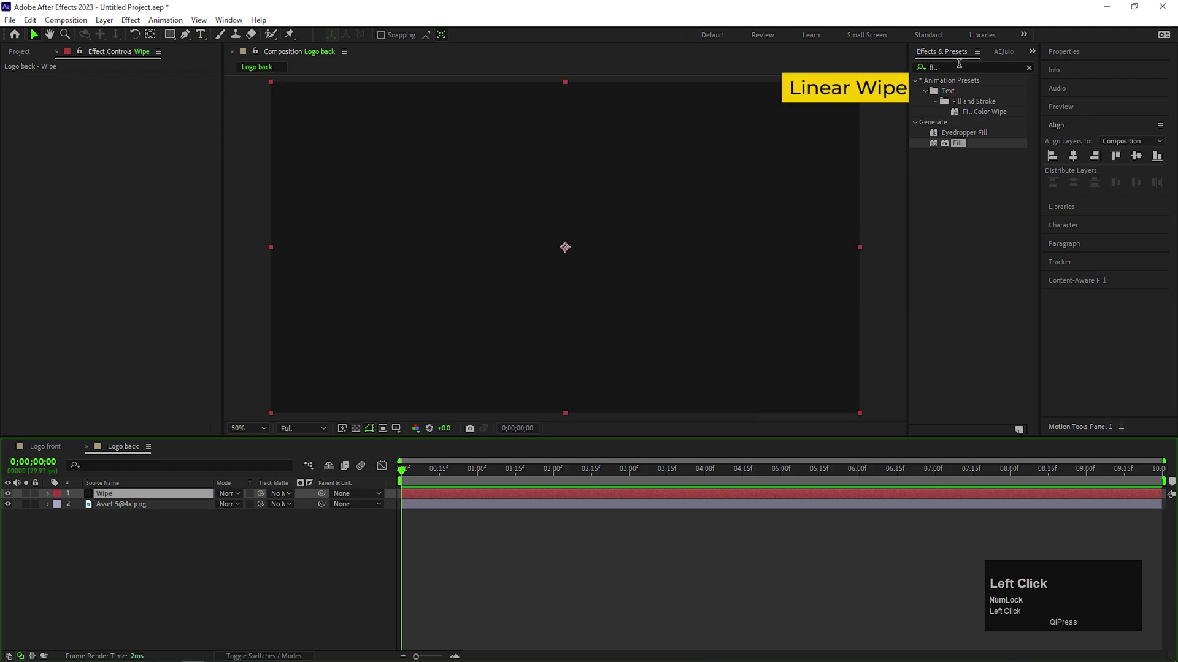
text(line)
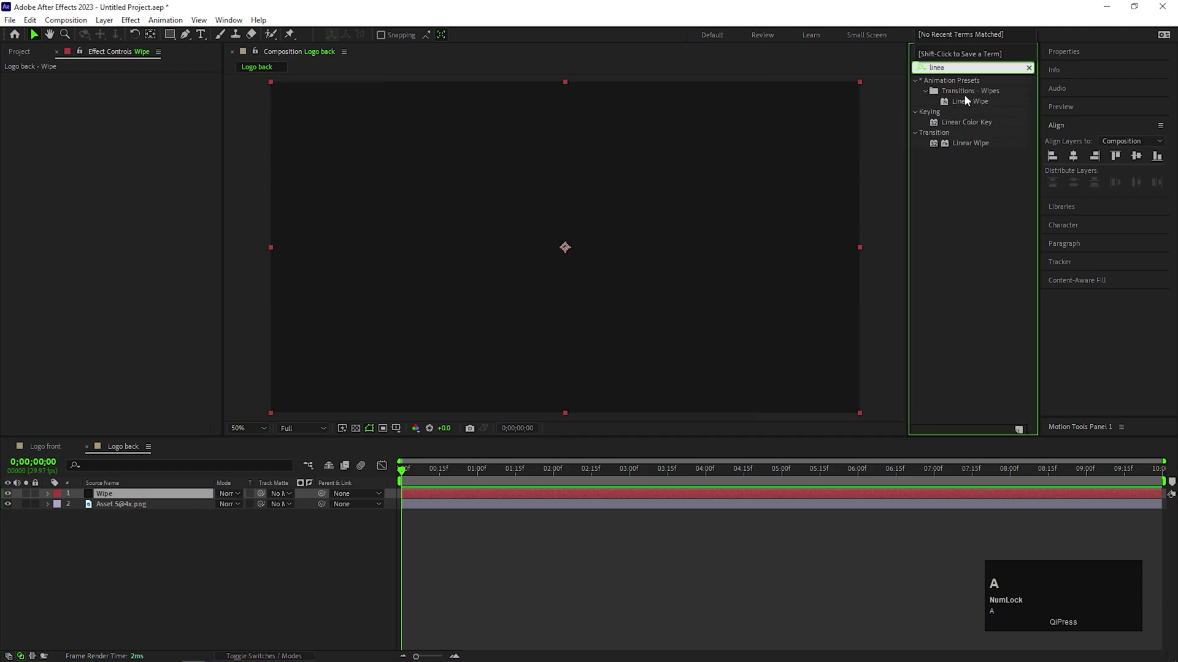
click(967, 101)
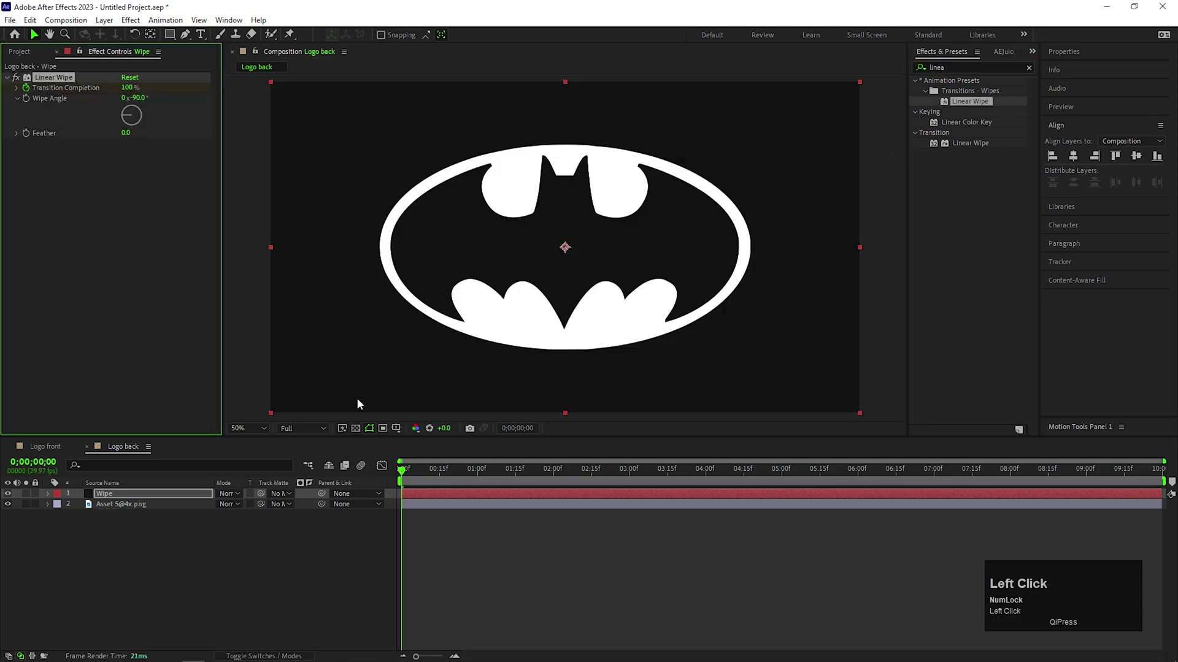
click(1023, 429)
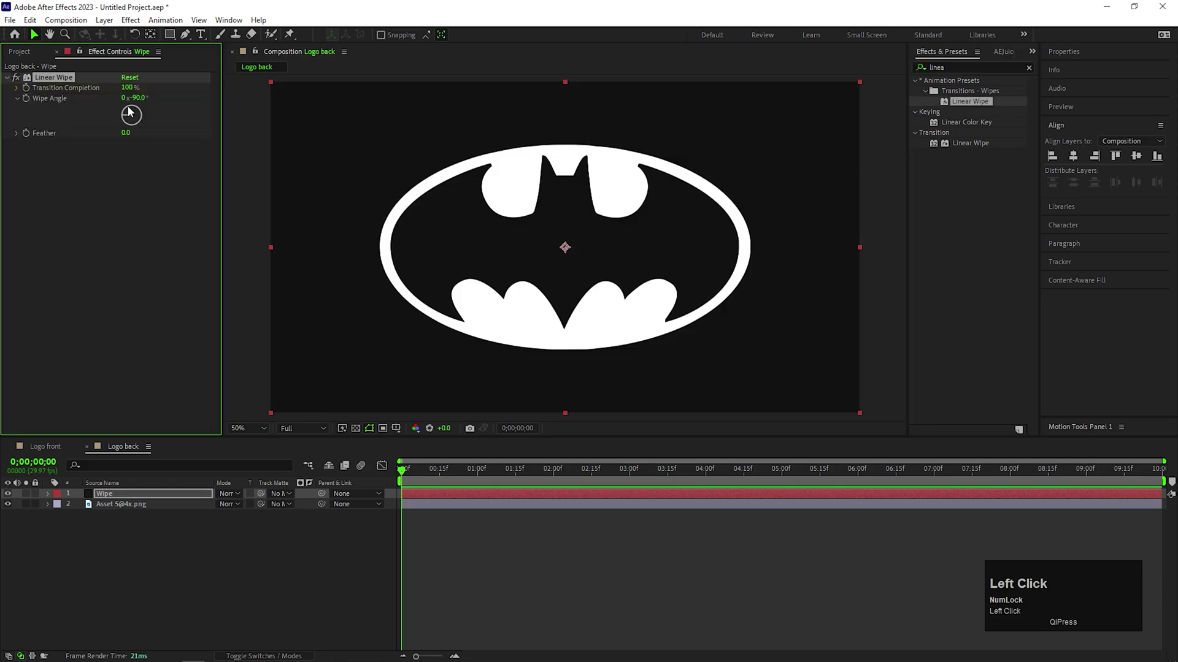
text(-60)
key(Return)
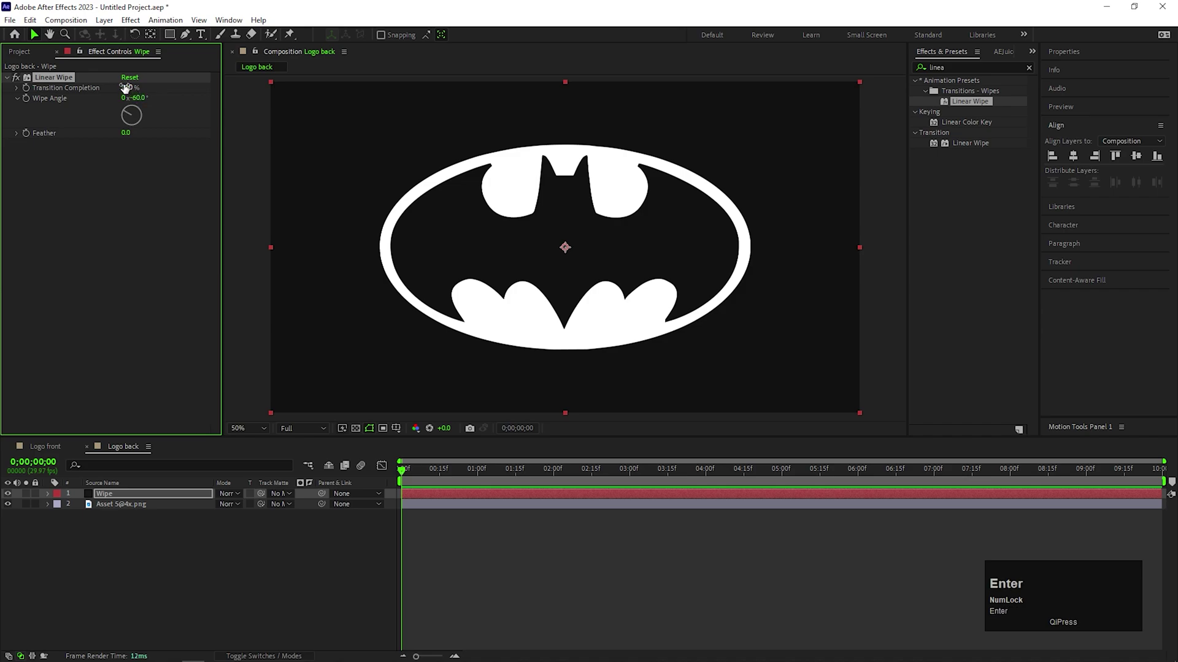
Step: Keyframe Transition Completion so the logo wipes in, and preview the animation
drag(130, 88, 236, 517)
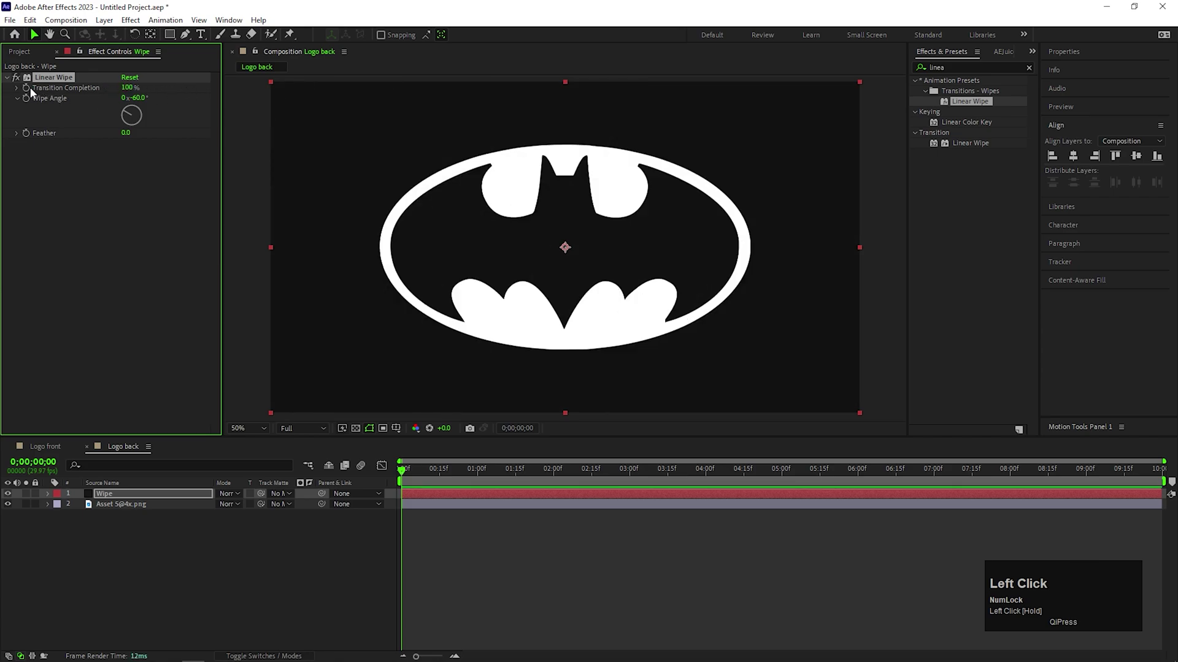
click(294, 508)
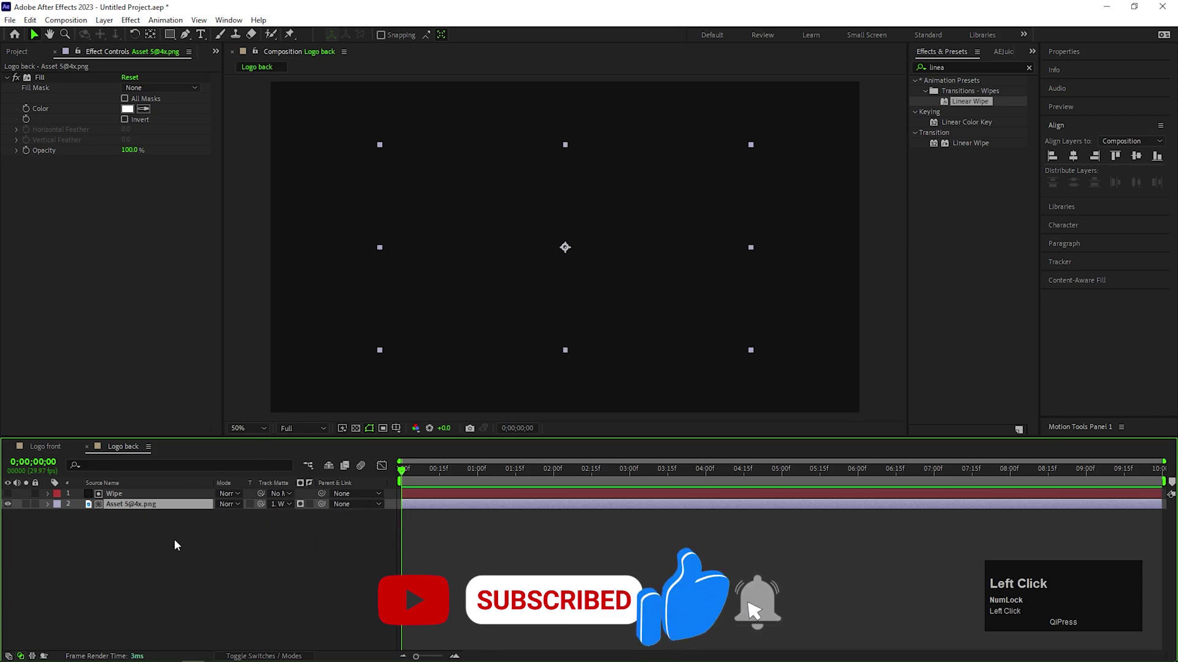
drag(132, 497, 408, 494)
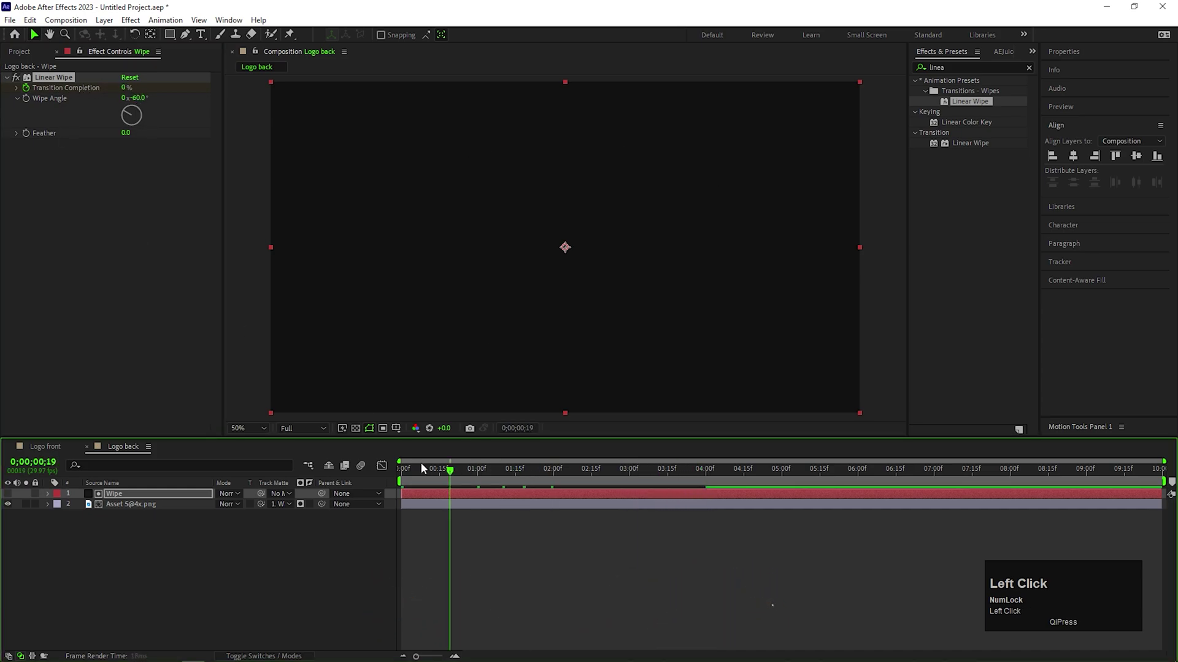
key(space)
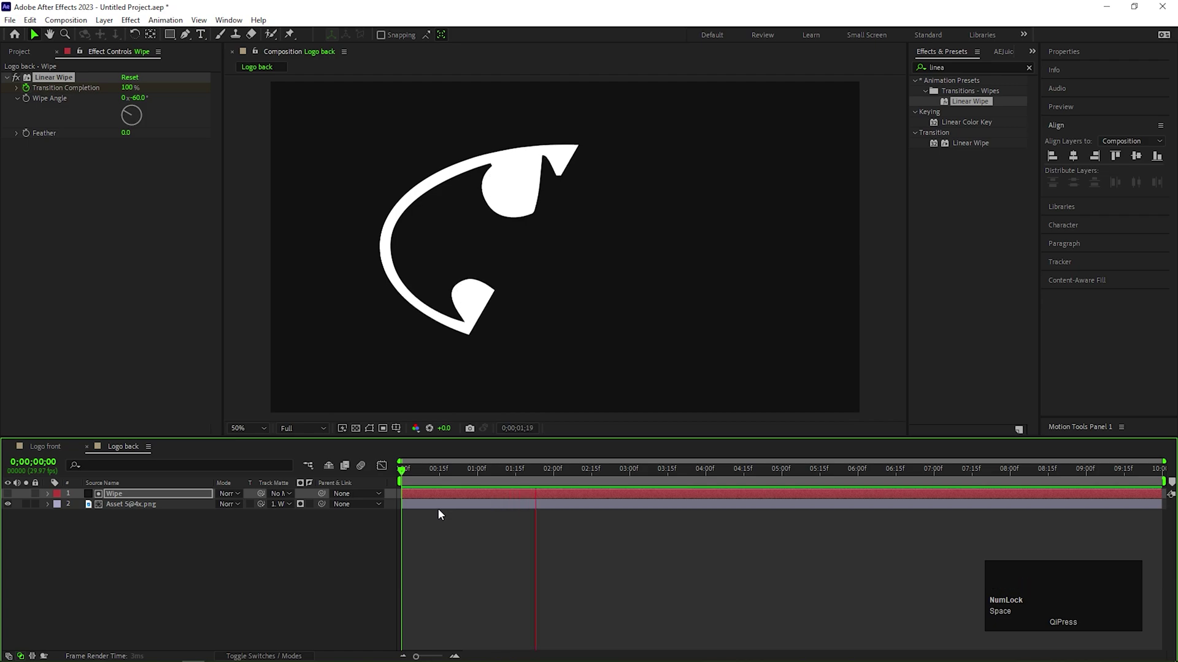
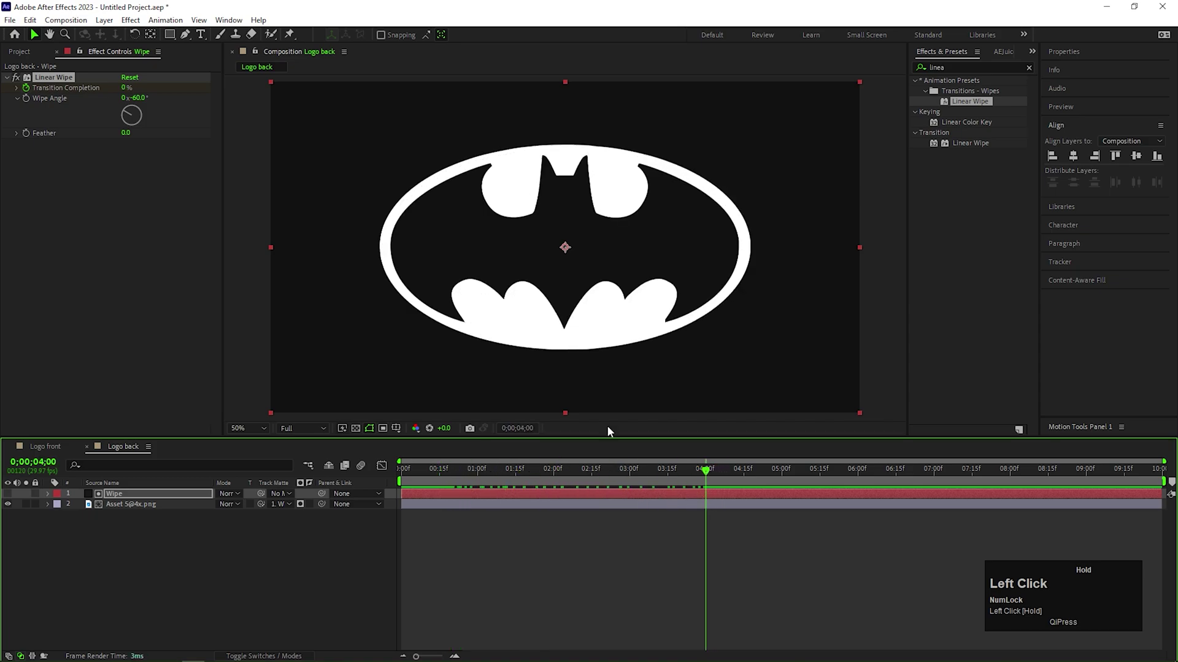
text(20)
key(Return)
Step: Feather the wipe edge by 200 and check it partway through
drag(711, 469, 132, 135)
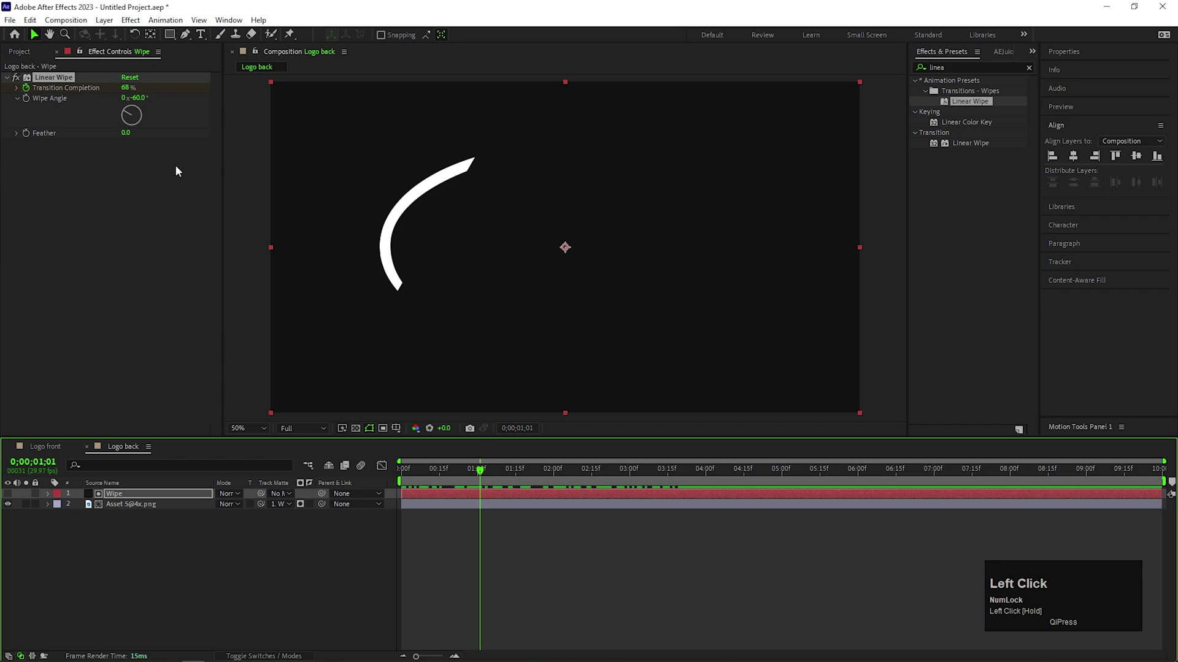
text(200)
key(Return)
drag(486, 470, 133, 577)
Step: Pre-compose the logo and Wipe layers as 'Logo reveal'
right_click(140, 510)
click(200, 429)
text(ogo)
key(space)
text(reveal)
key(Return)
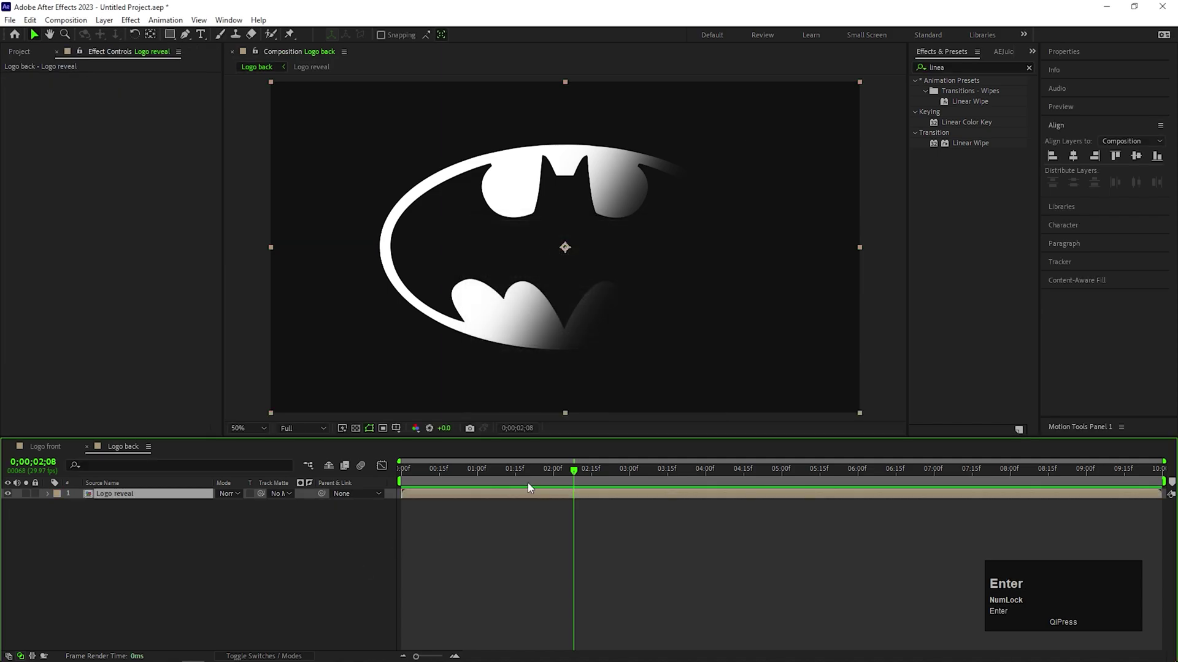
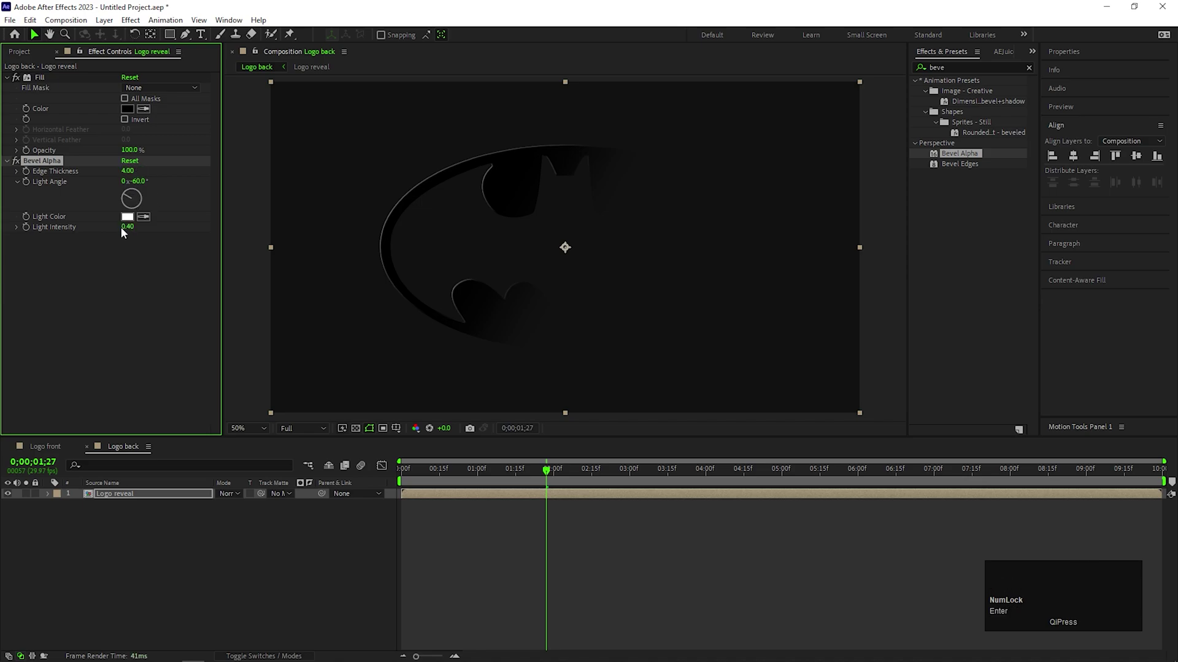
Step: Set Bevel Alpha light intensity to 1.0 and keyframe the light angle at the wipe's end
click(129, 230)
key(1)
key(Return)
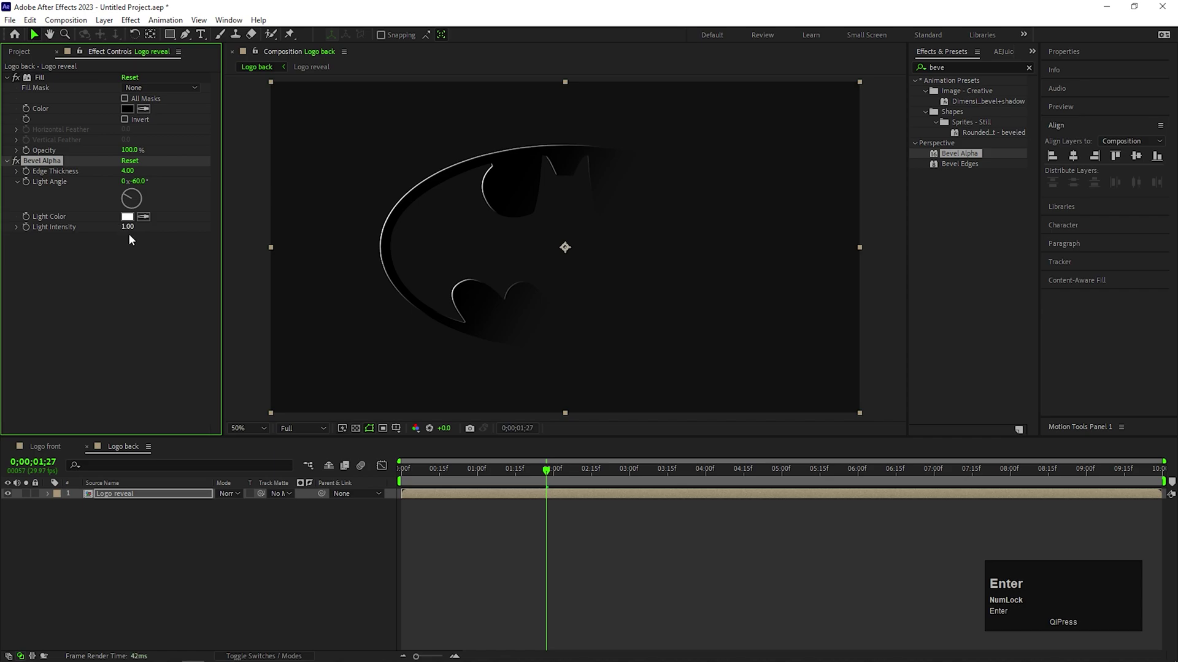
drag(179, 556, 130, 185)
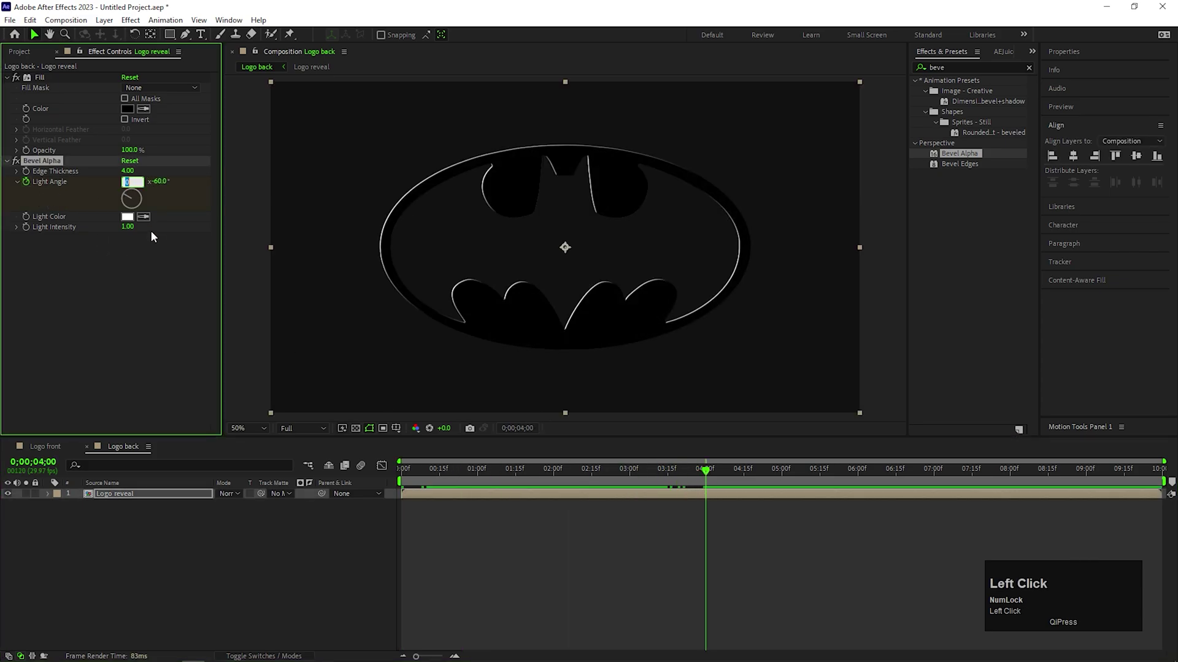
key(1)
key(Return)
Step: Duplicate the Logo reveal layer with Ctrl+D
drag(419, 473, 165, 518)
key(ctrl+d)
click(144, 509)
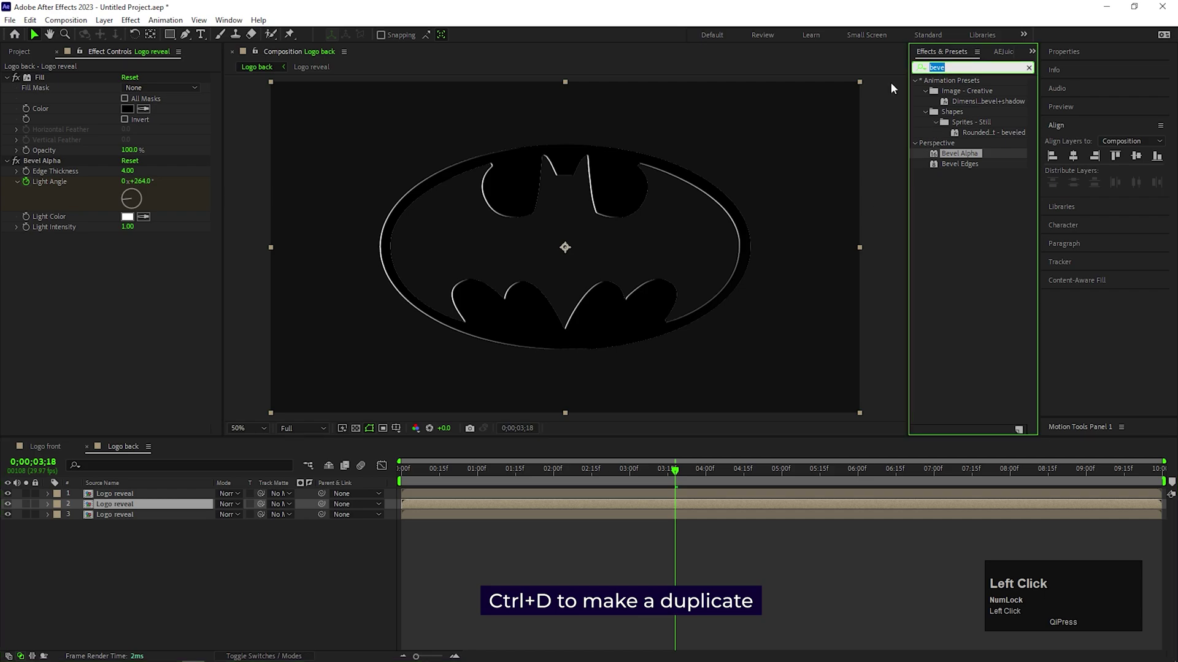
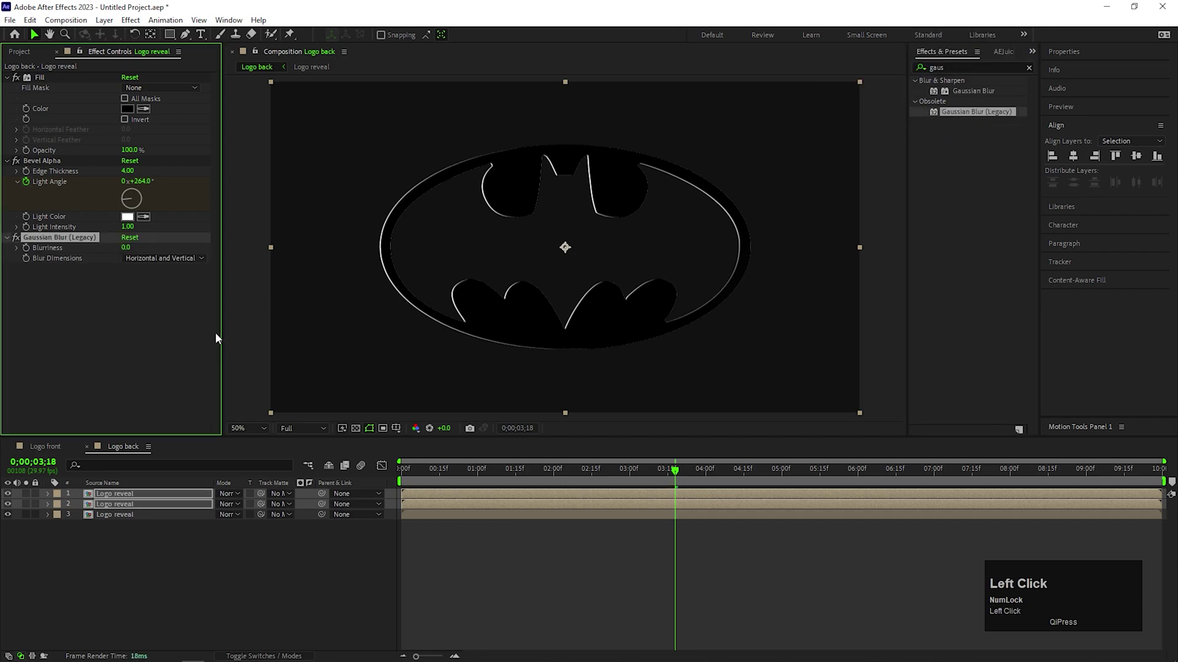
Step: Set the Gaussian Blur on Logo reveal to Blurriness 300 with horizontal blur dimensions
key(2)
text(5)
key(Return)
click(137, 500)
text(300)
key(Return)
Step: Activate the Logo back composition and bring up its Composition Settings
click(156, 265)
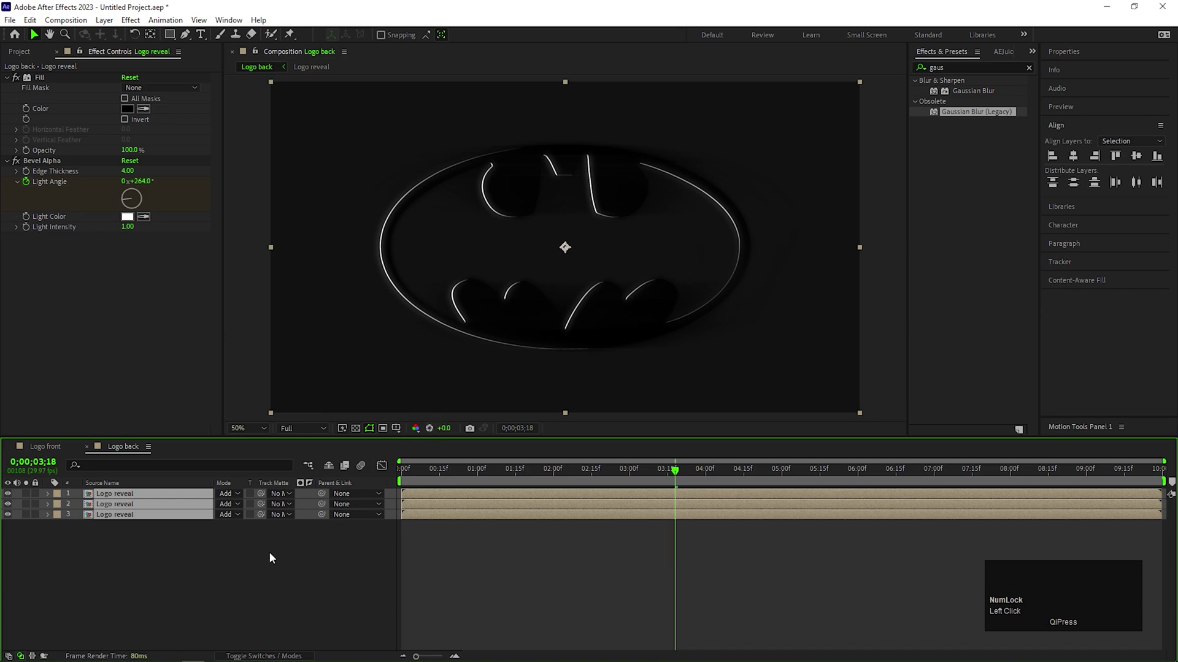
click(210, 566)
key(ctrl+k)
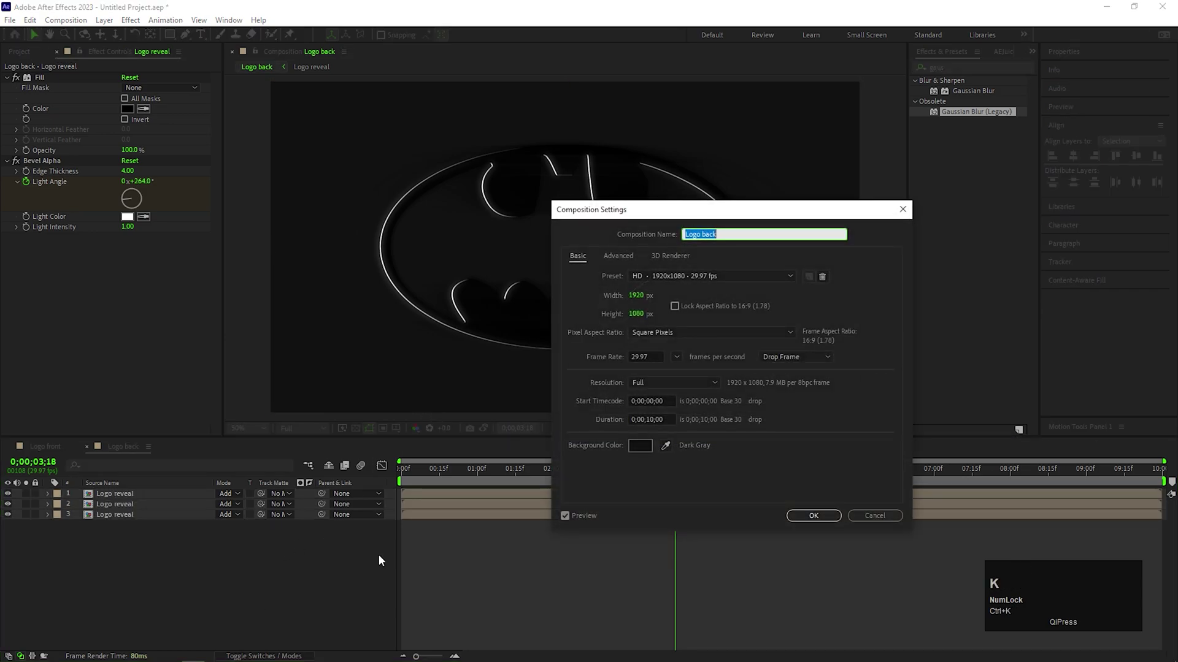
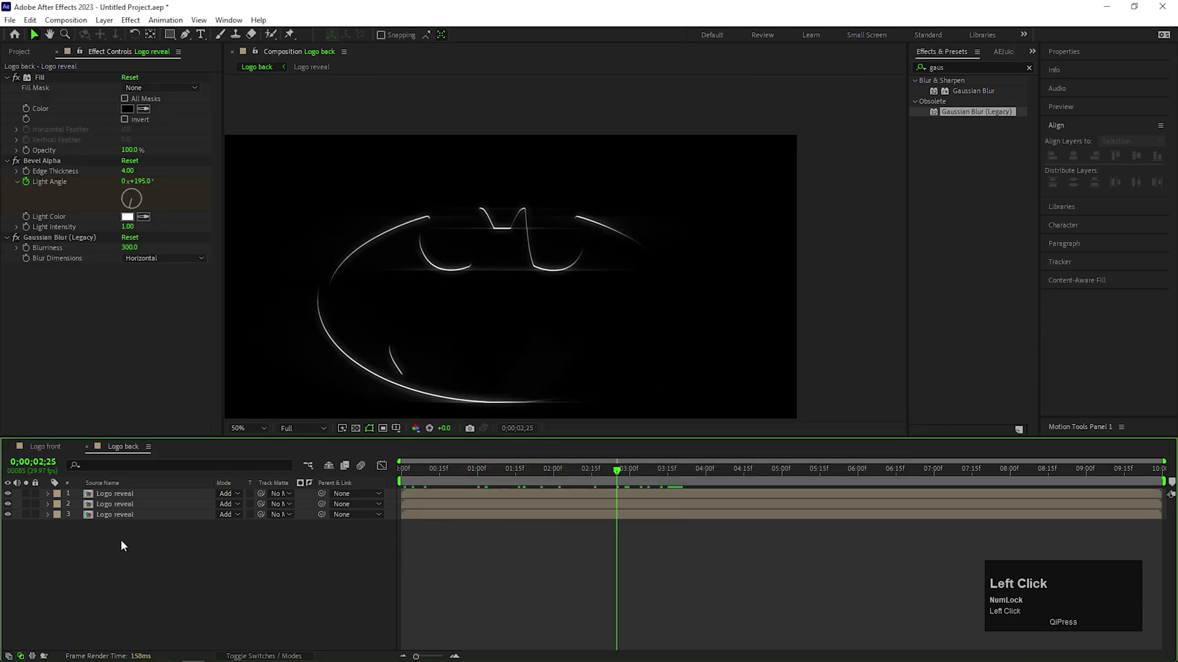
Step: Pre-compose the outline layers into 'Logo outlines' and duplicate it
right_click(147, 496)
click(228, 414)
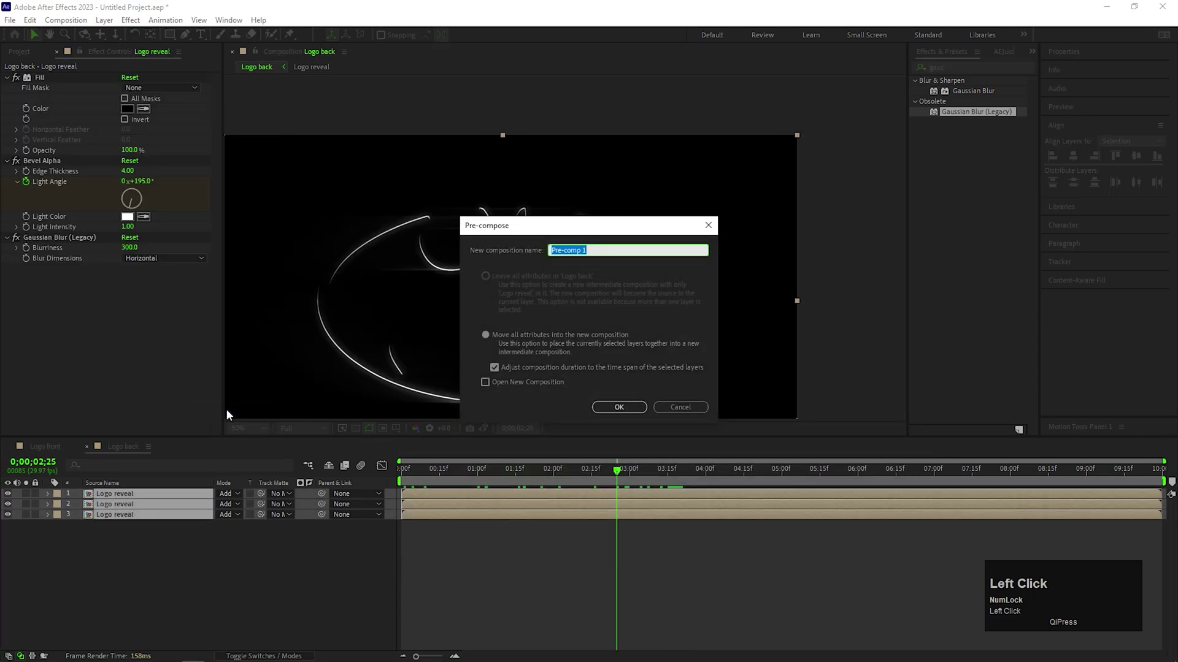
text(ogo)
key(space)
text(ou)
text(lines)
key(Return)
key(ctrl+d)
Step: Blur the Logo outlines layers with Gaussian Blur (Legacy) at 300 and blend them in Add mode
click(141, 505)
click(142, 494)
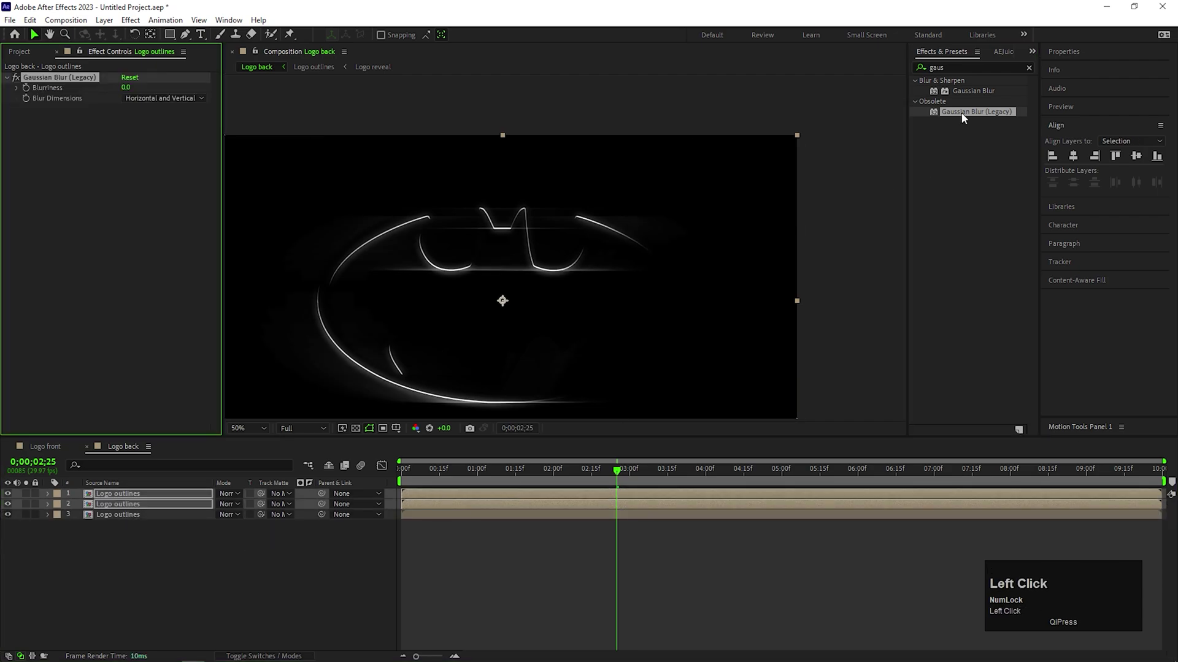
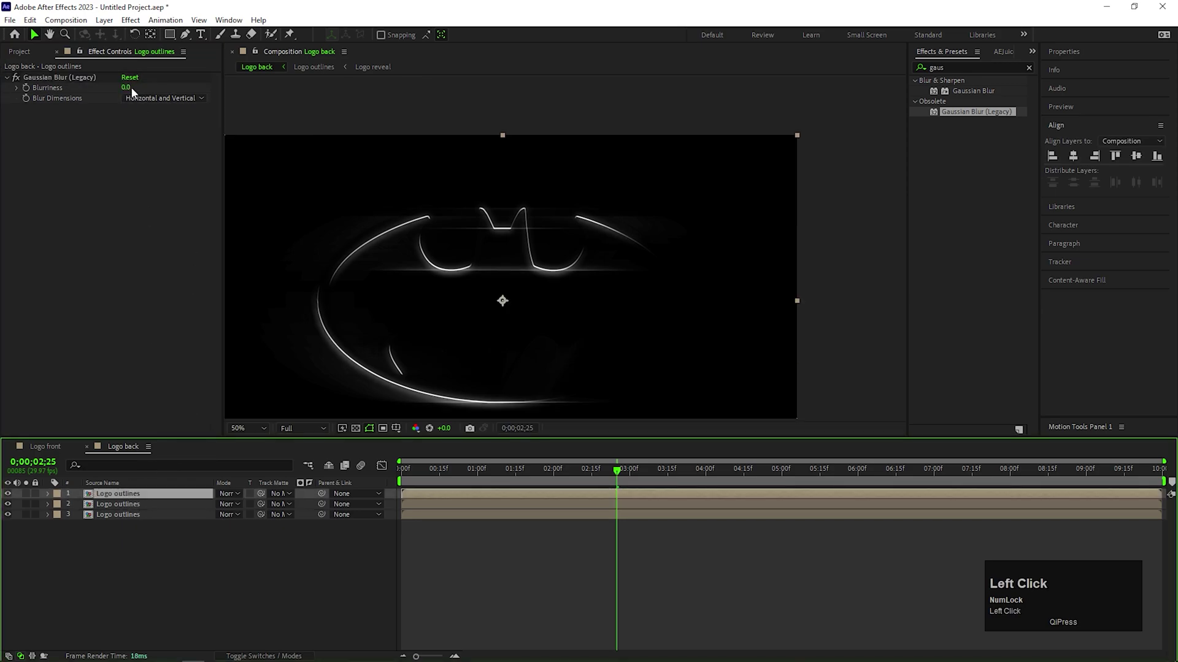
text(300)
key(Return)
click(182, 100)
click(132, 497)
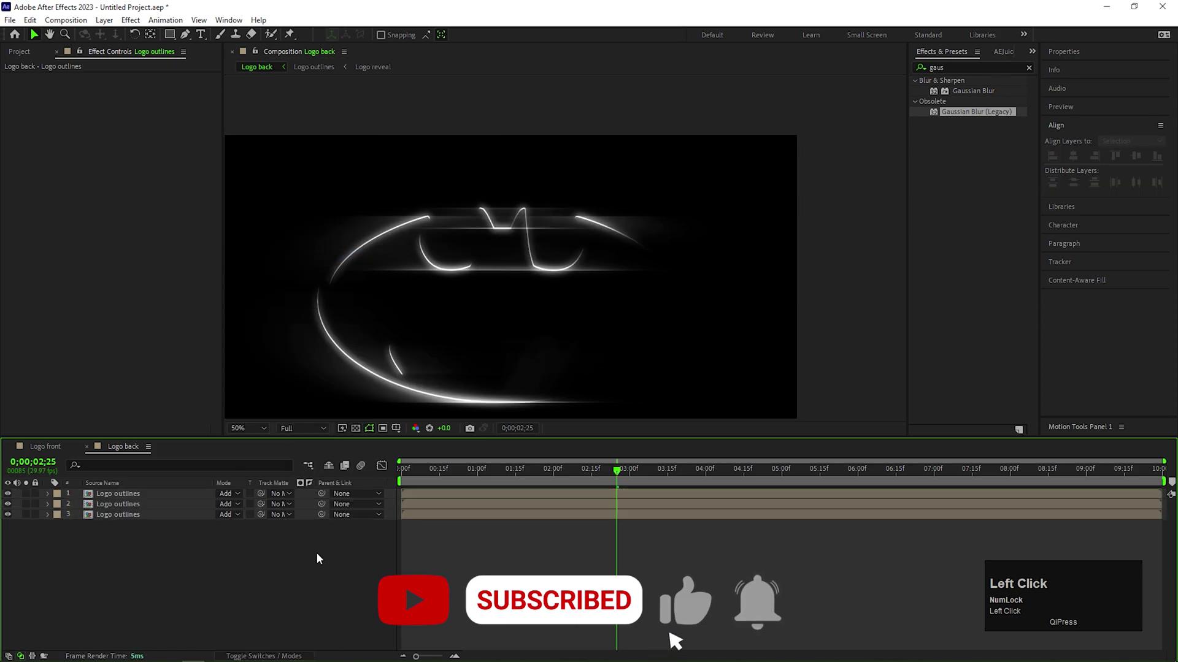
scroll(down, 3)
Step: Apply a Fill effect to Logo reveal in Final render and delay its start in the timeline
drag(425, 480, 59, 454)
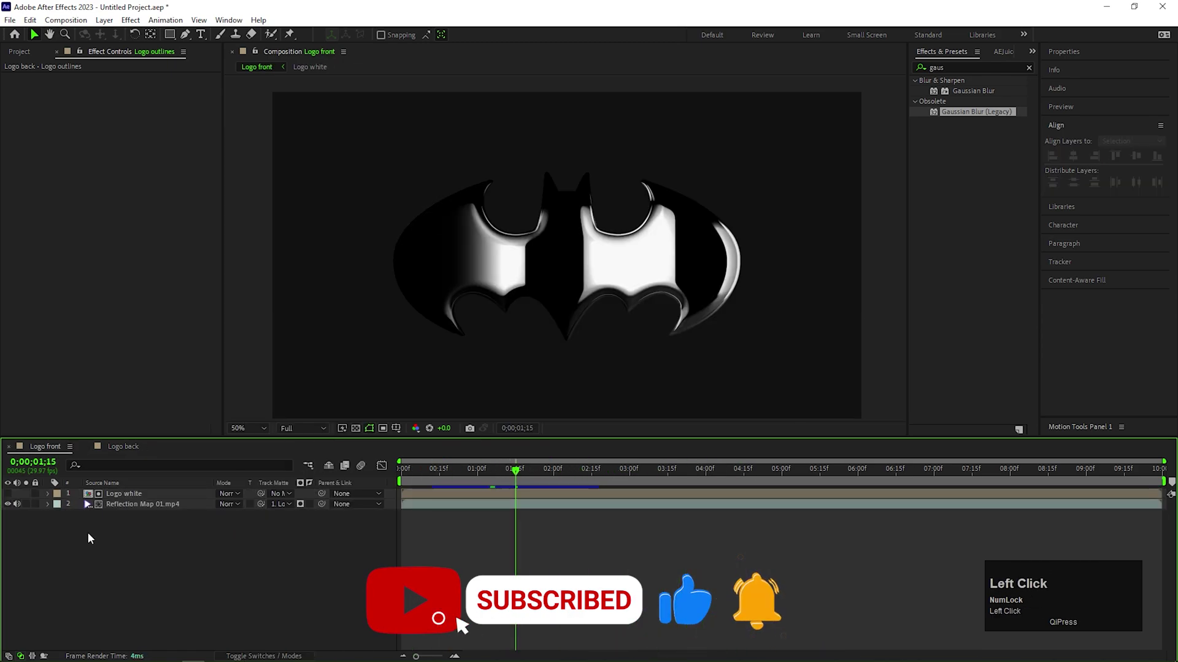
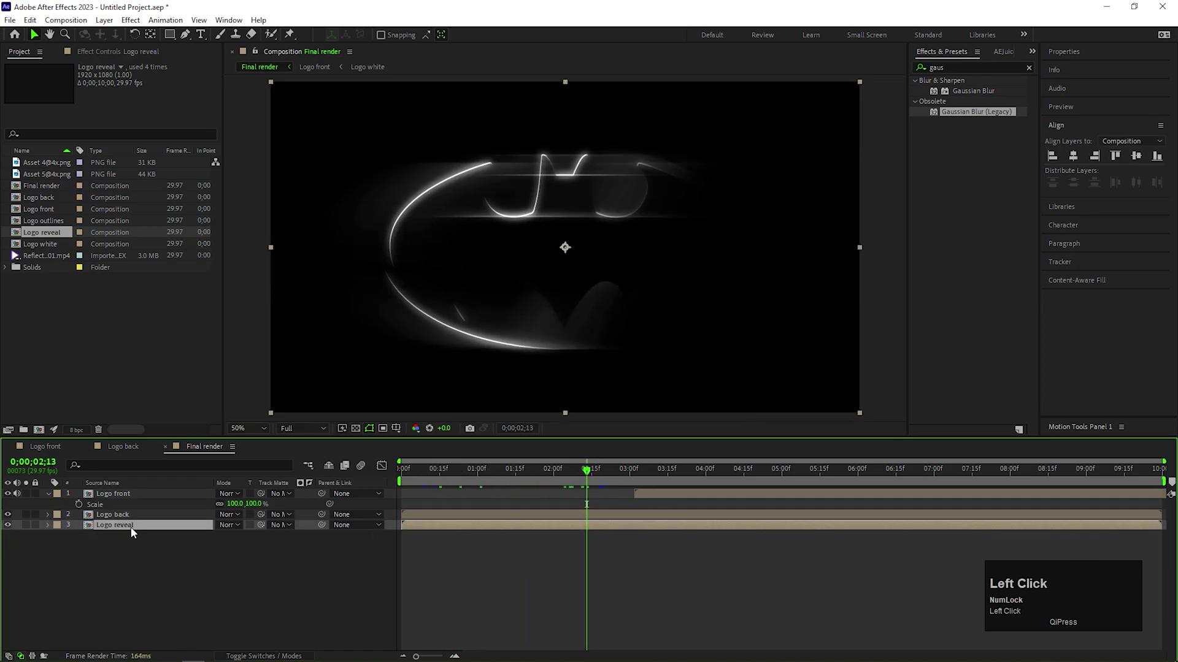
key(ctrl+space)
text(fl)
key(Return)
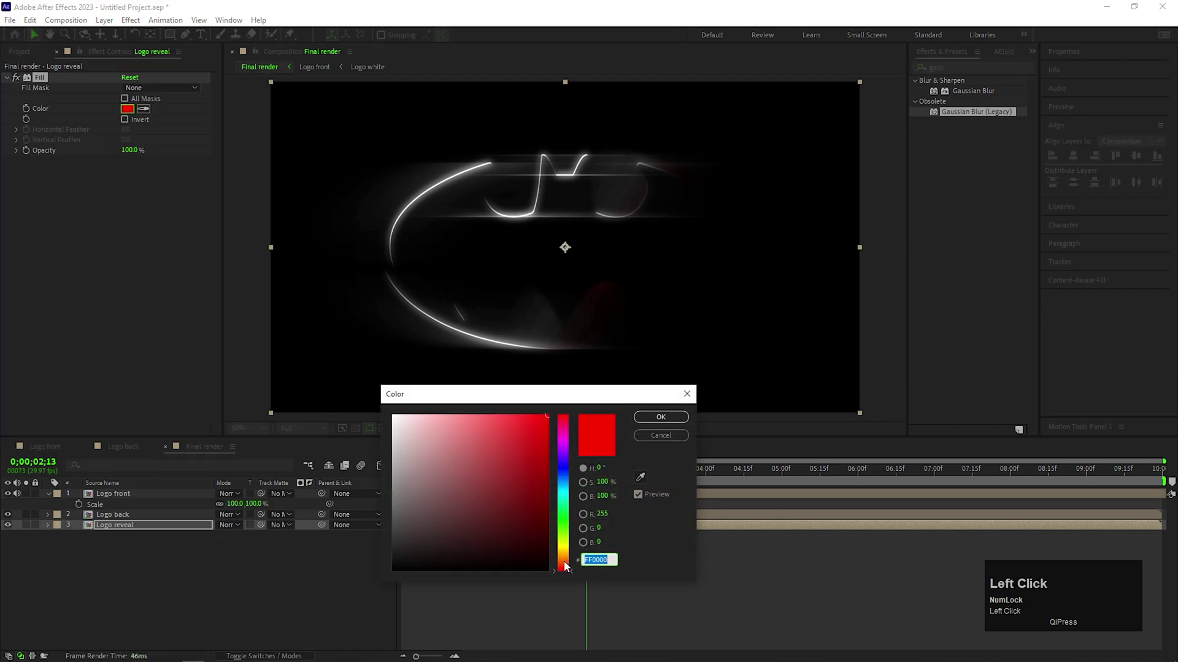
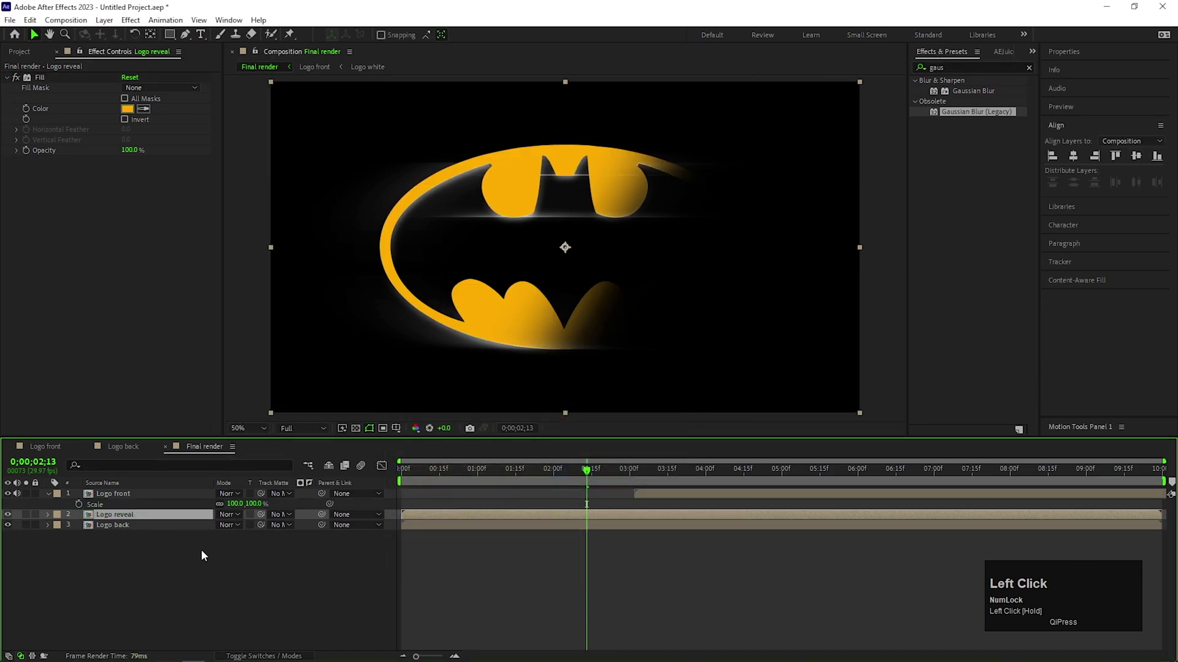
drag(589, 475, 380, 471)
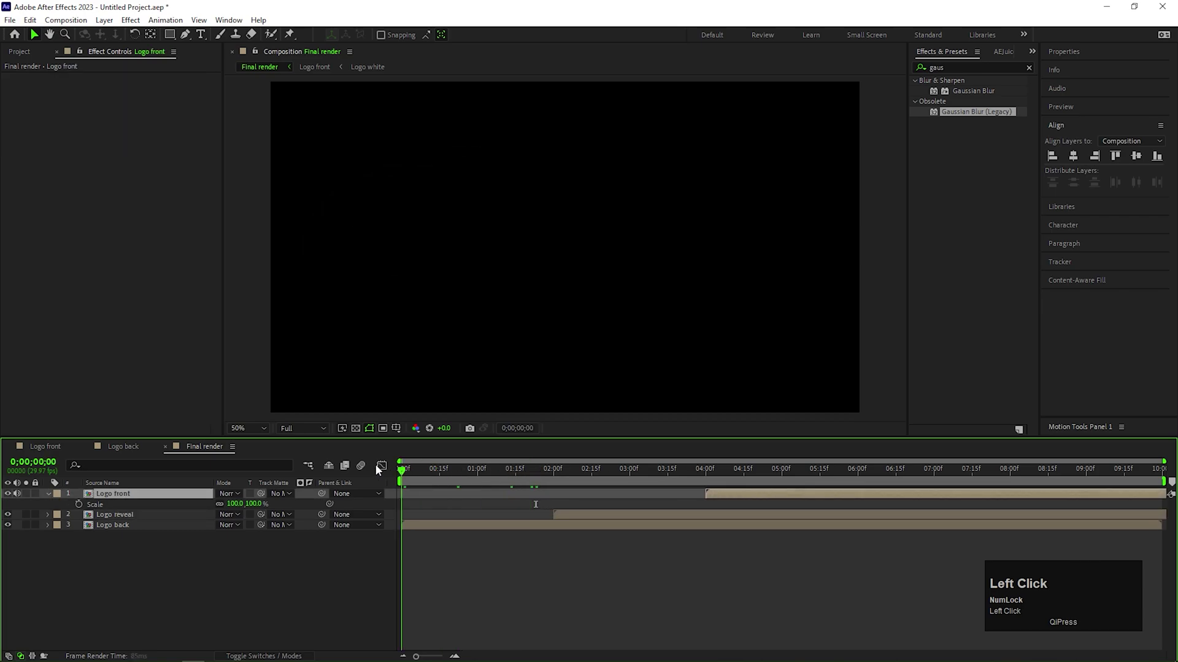
Step: Keyframe Logo front's opacity from 6;15 to 7;15 so the chrome fades in then out
key(space)
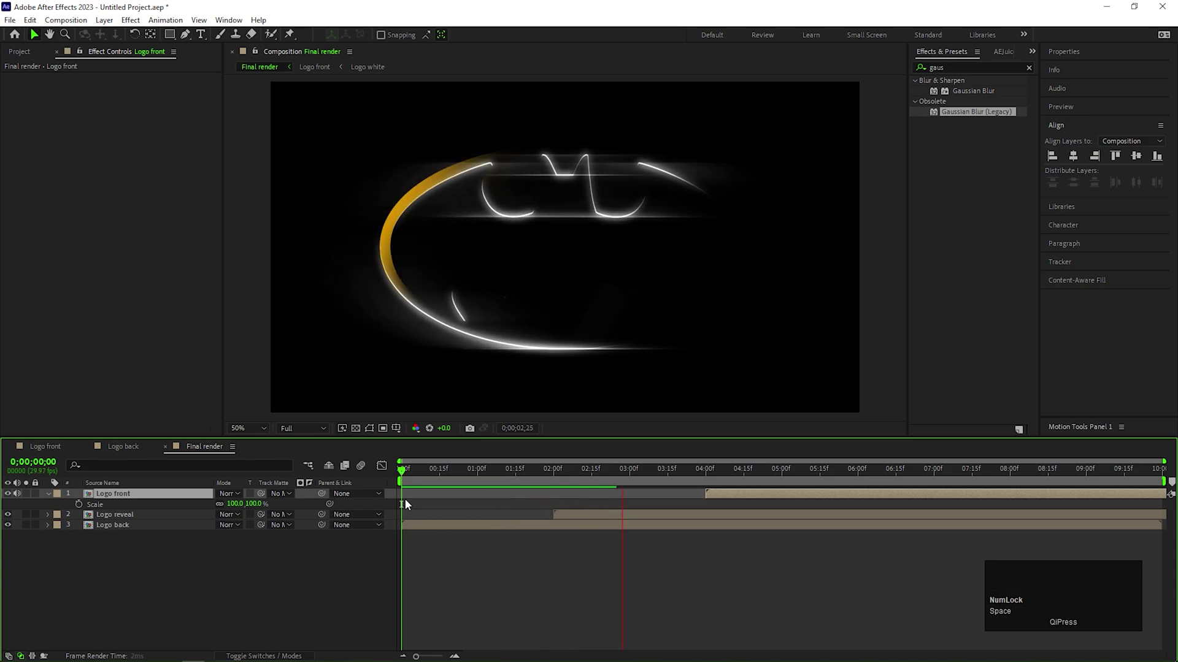
key(space)
click(687, 564)
key(t)
drag(778, 475, 901, 486)
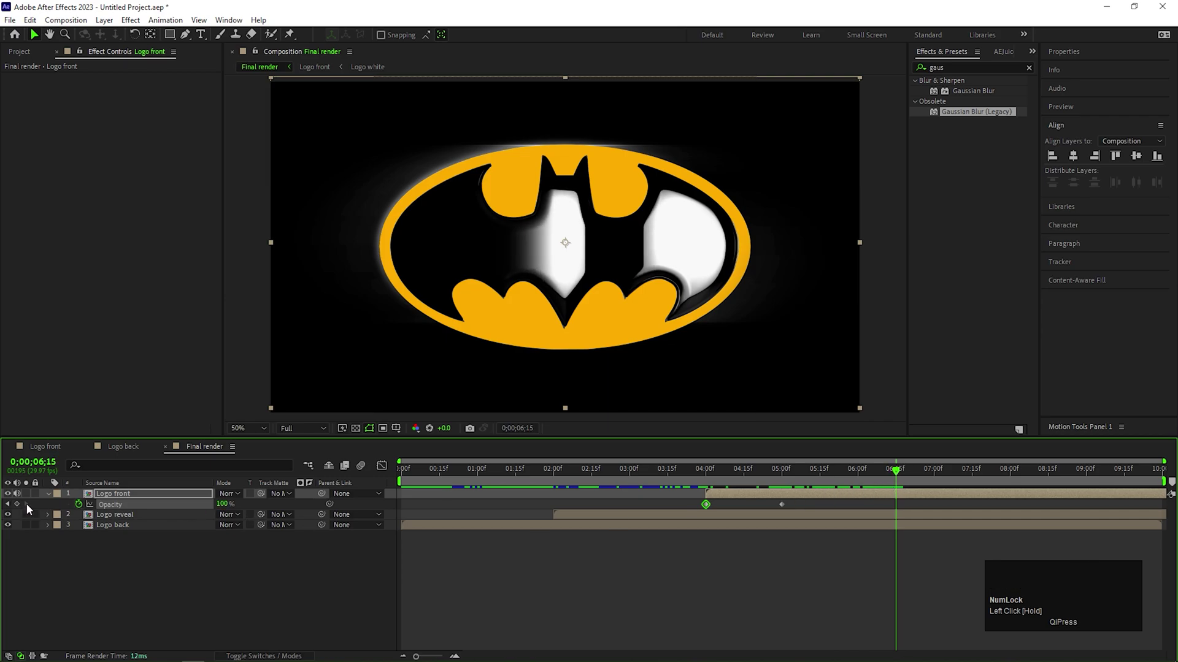
click(20, 507)
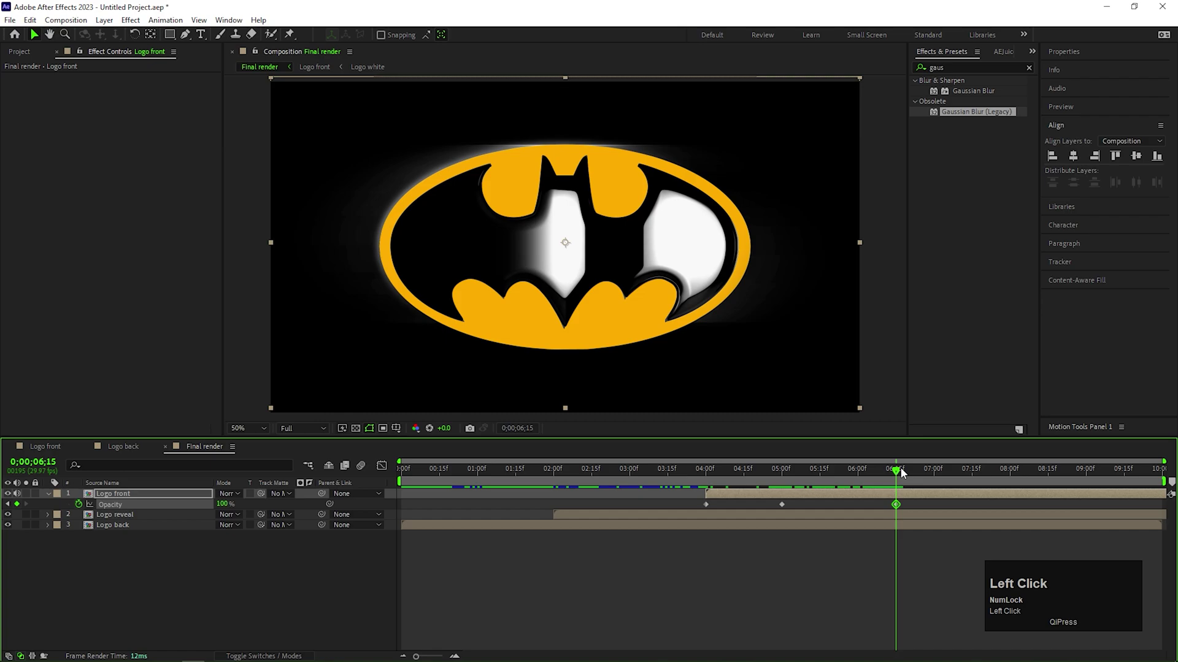
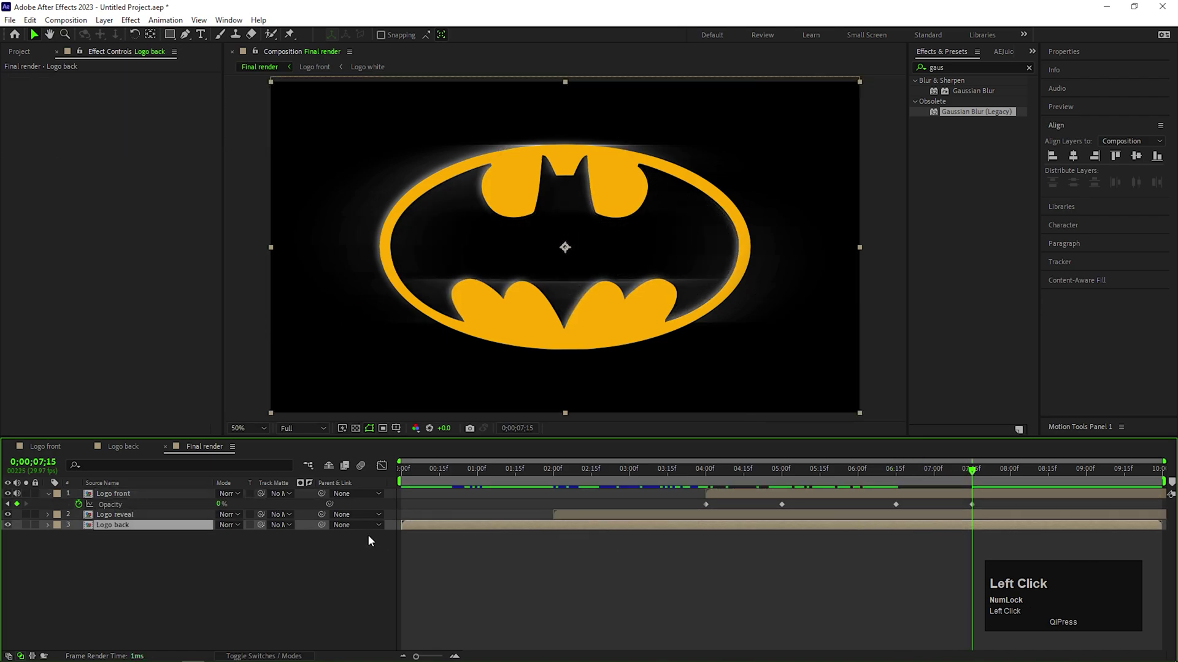
click(894, 476)
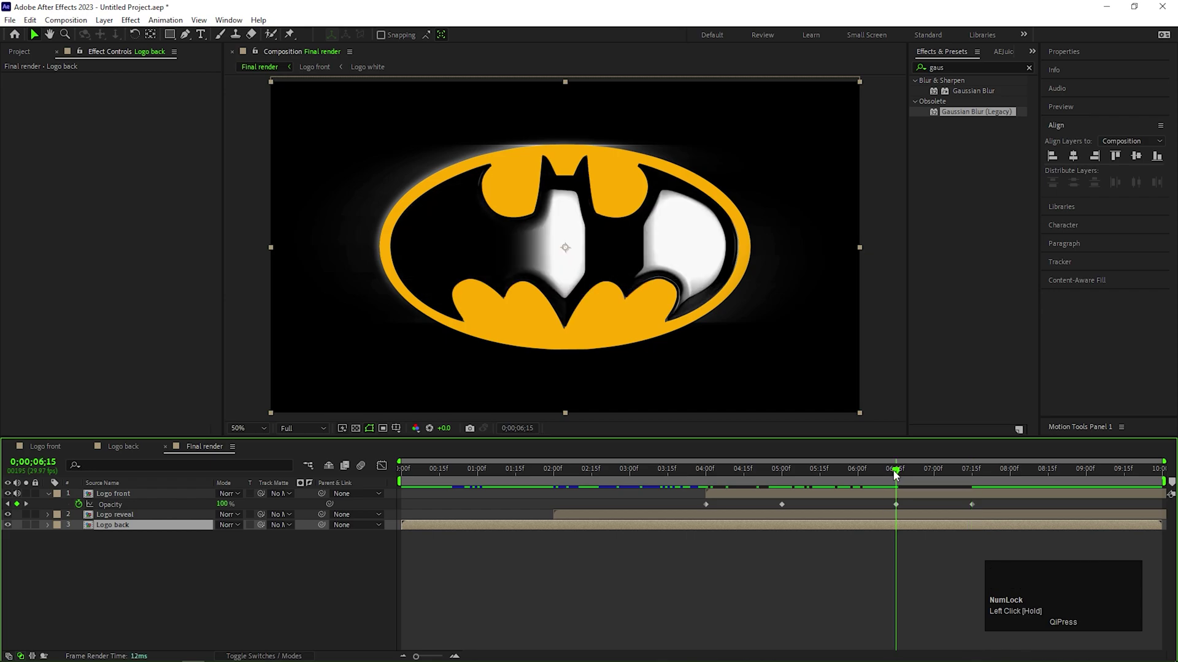
drag(896, 476, 183, 538)
Step: Keyframe Logo back's opacity to fade out and preview the timing
key(t)
drag(81, 541, 737, 472)
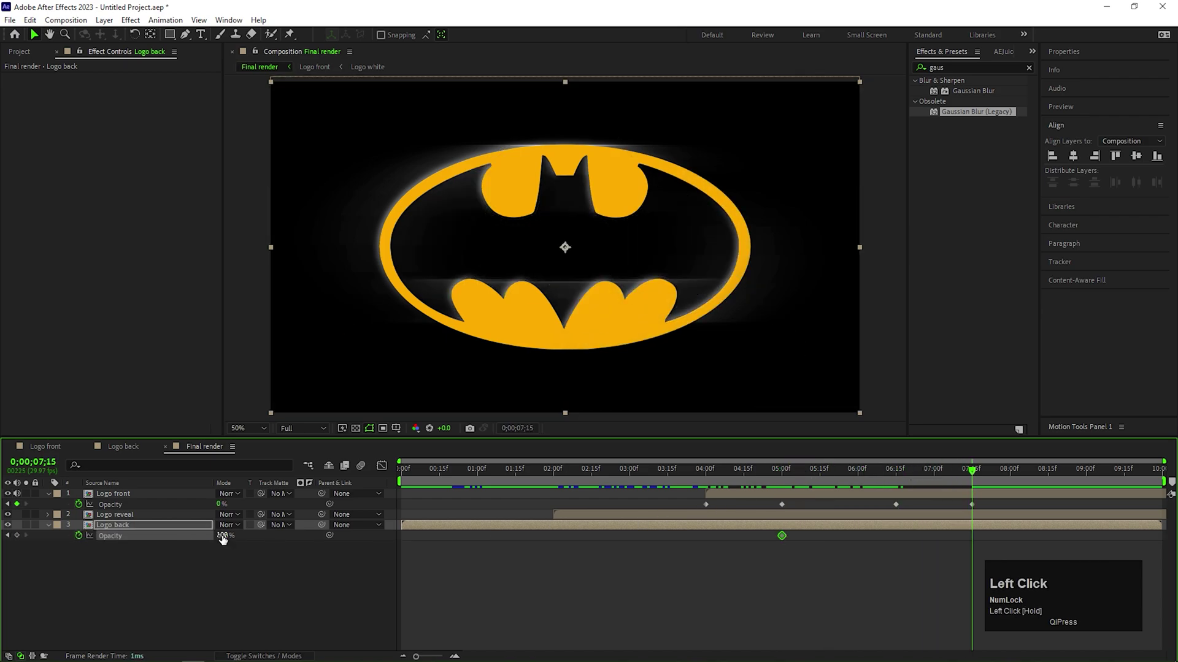
key(space)
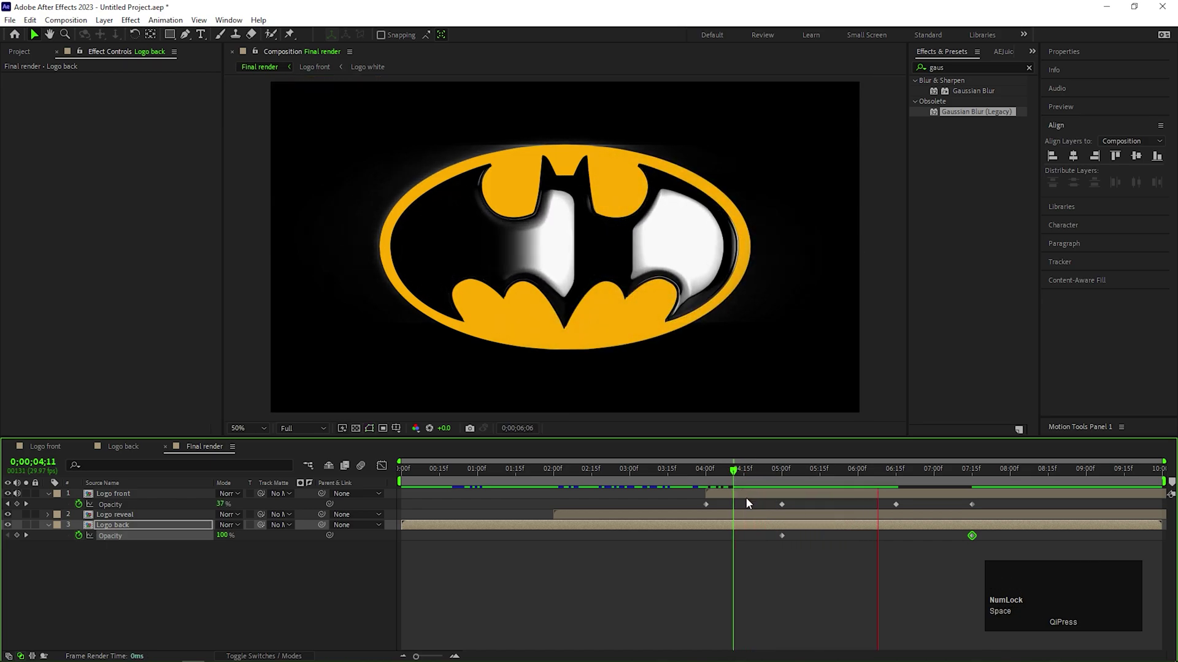
key(space)
drag(784, 557, 683, 475)
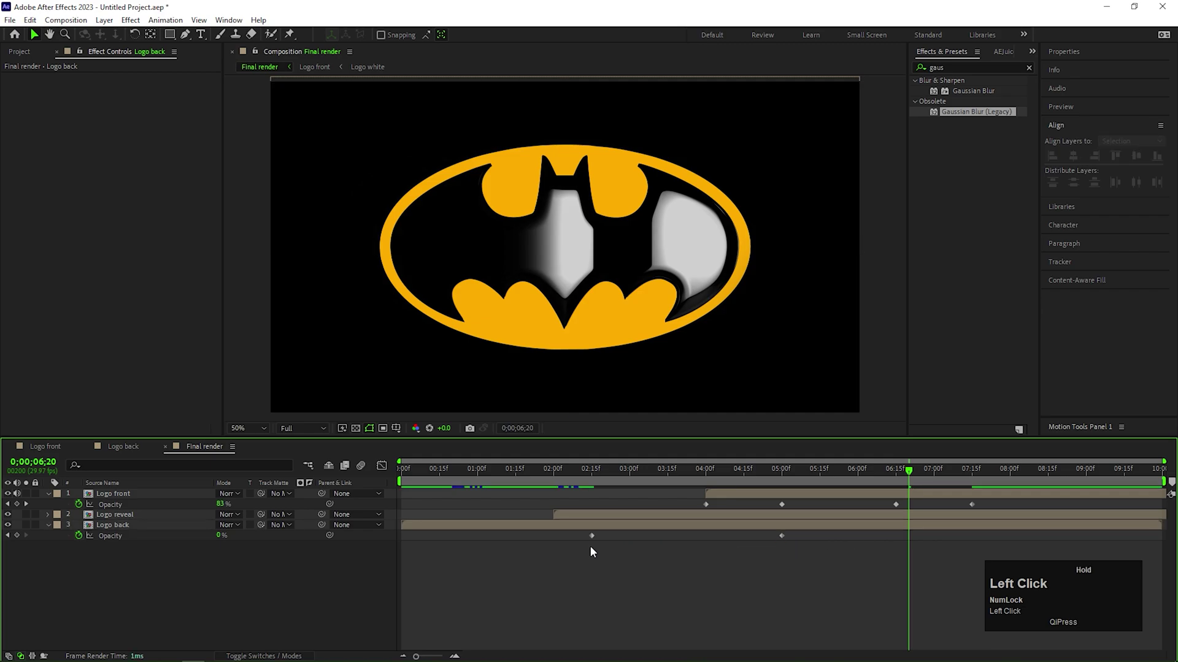
key(space)
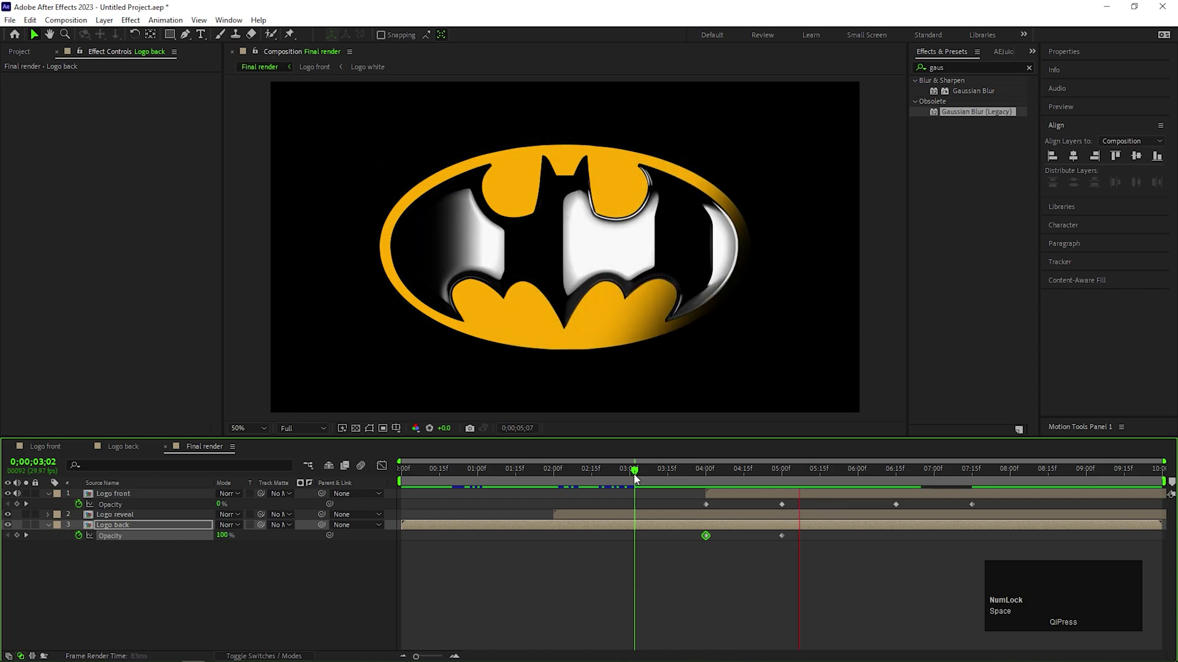
key(space)
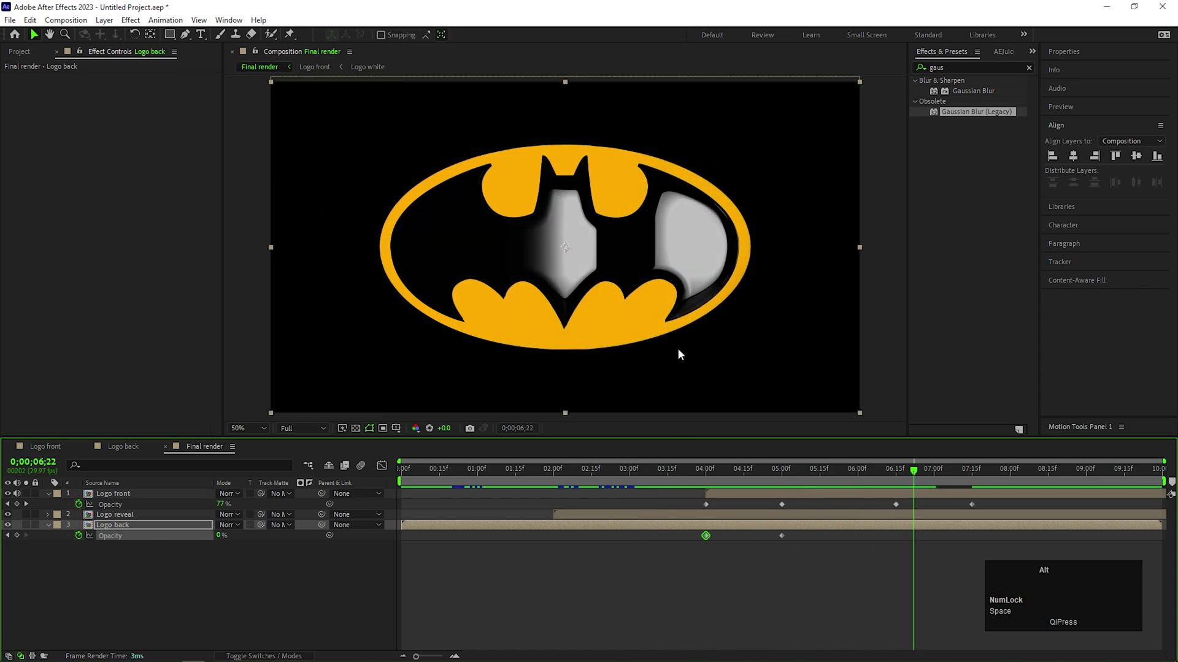
Step: Retime Logo front's fade-out keyframe and preview the finished logo animation
scroll(down, 3)
scroll(up, 3)
drag(920, 474, 793, 476)
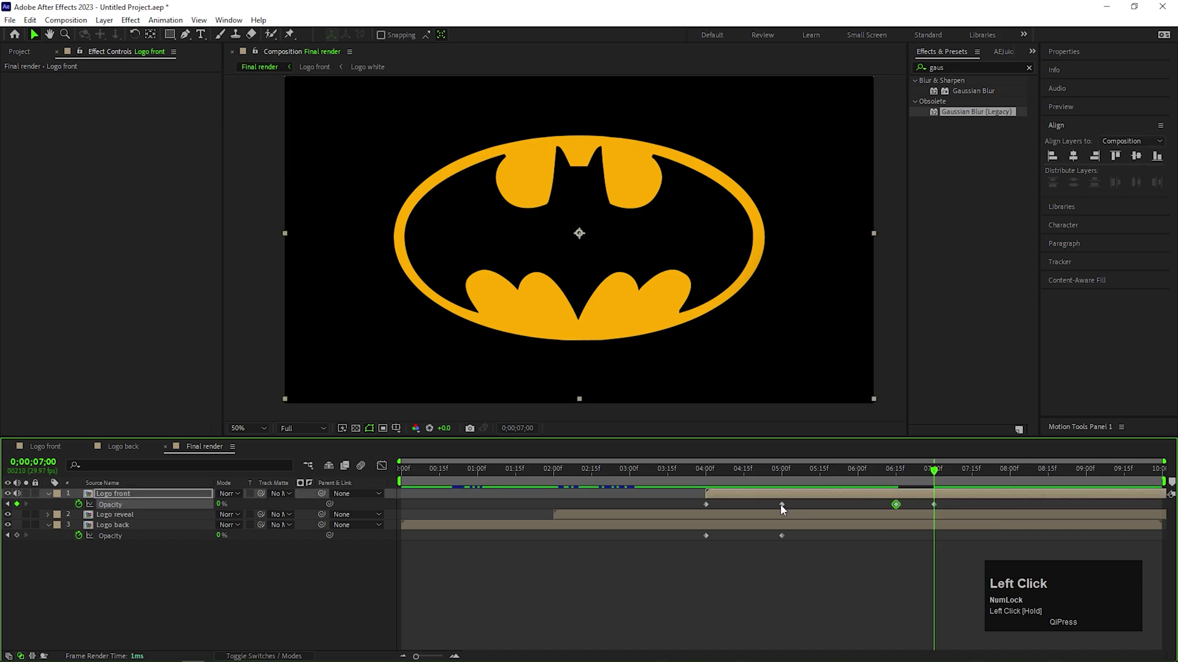
key(space)
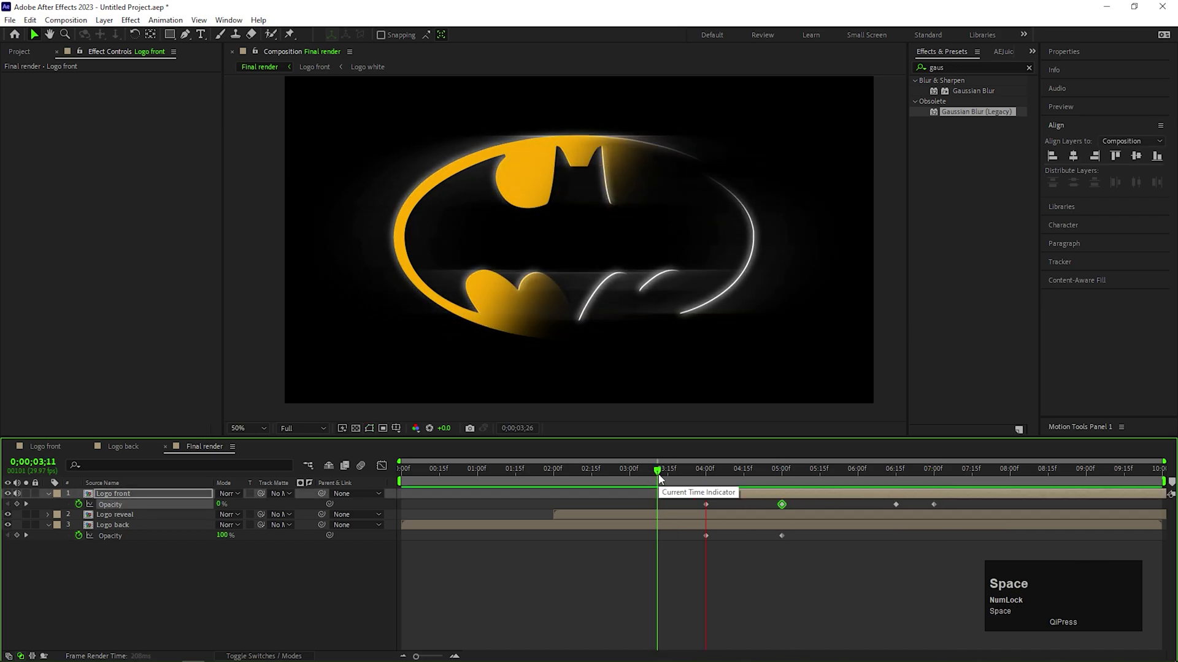